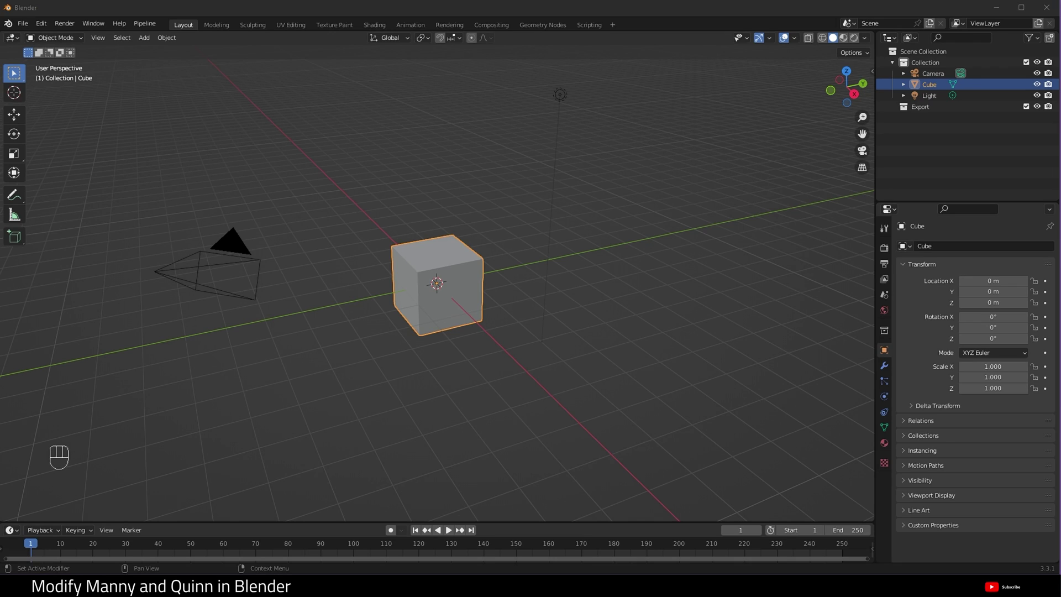
Step: Show the Scene Properties where the Units panel holds Unit Scale 0.01
{"action": "left_click", "coordinate": [888, 300]}
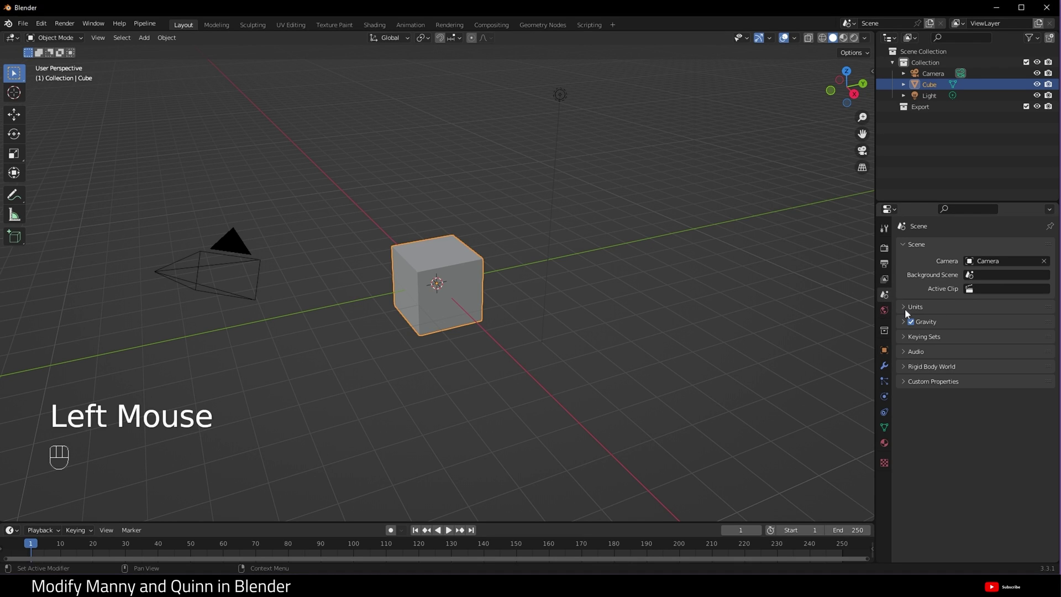
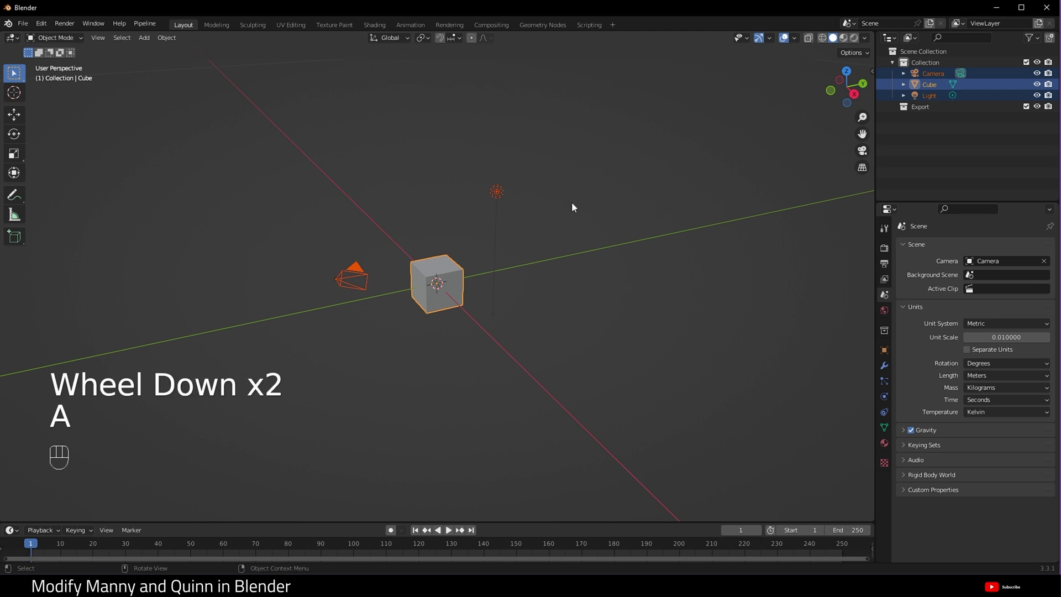
Step: Delete the default camera, cube and light and start importing SKM_Quinn.FBX
{"action": "key", "text": "x"}
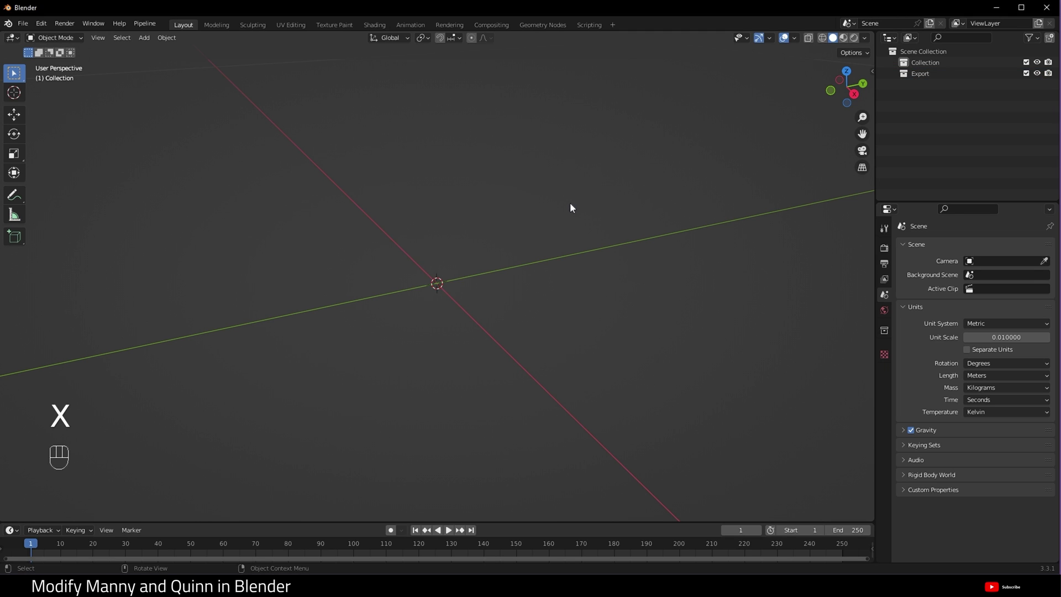
{"action": "scroll", "scroll_direction": "down", "scroll_amount": 3}
{"action": "left_click_drag", "start_coordinate": [22, 24], "coordinate": [162, 286]}
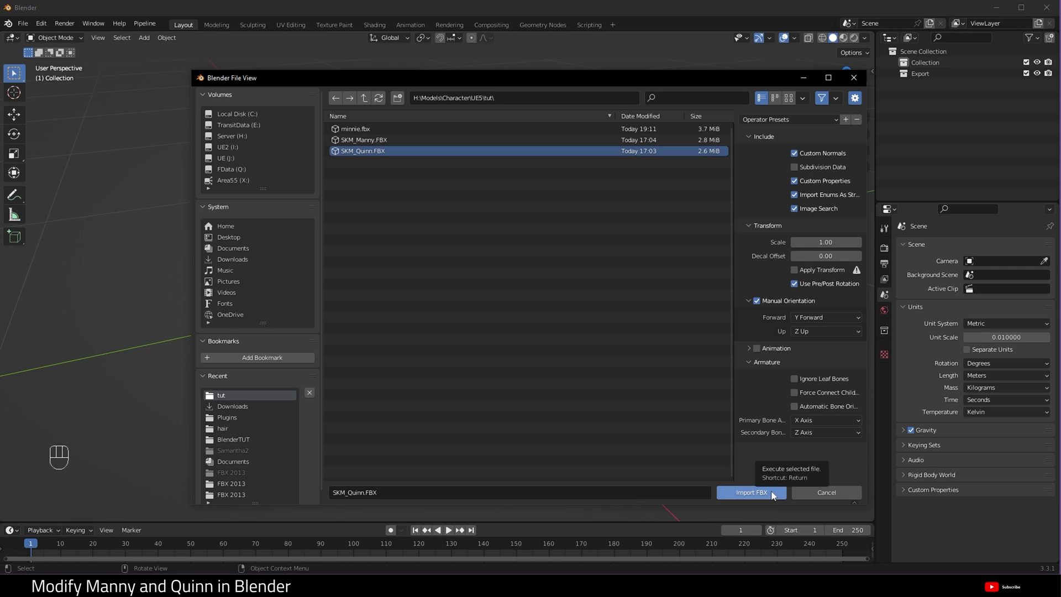
{"action": "scroll", "scroll_direction": "down", "scroll_amount": 3}
Step: Finish the SKM_Quinn import and clear root's parent with Clear and Keep Transformation
{"action": "left_click", "coordinate": [833, 96]}
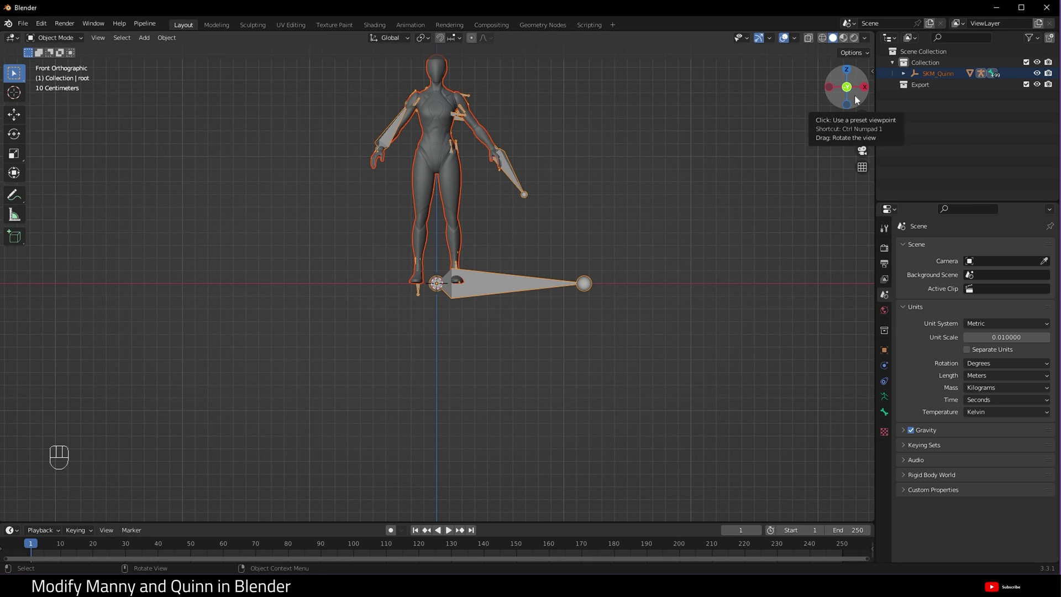
{"action": "left_click", "coordinate": [912, 76]}
{"action": "left_click", "coordinate": [932, 93]}
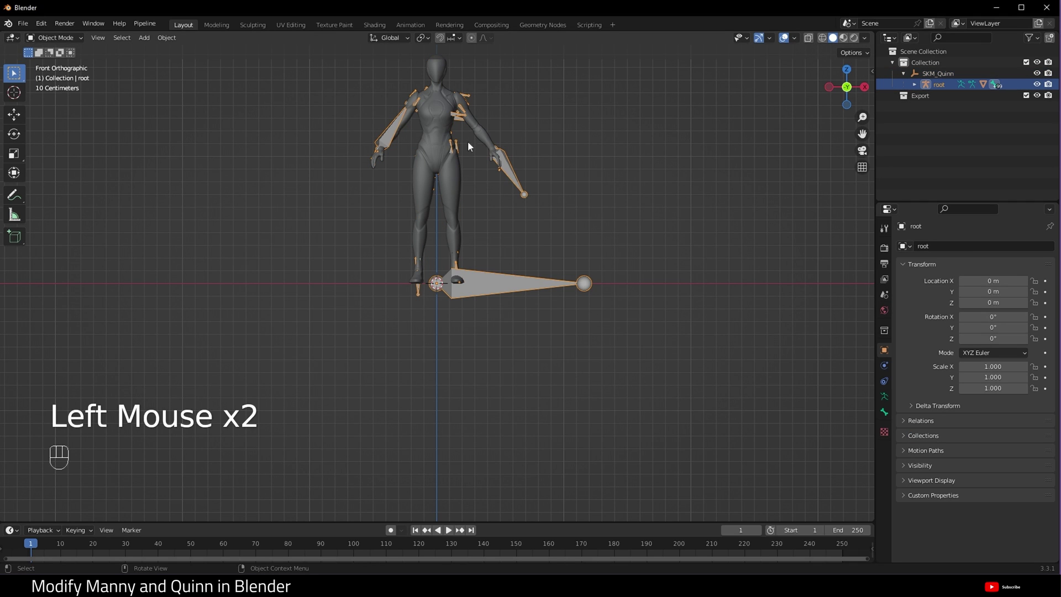
{"action": "key", "text": "alt+p"}
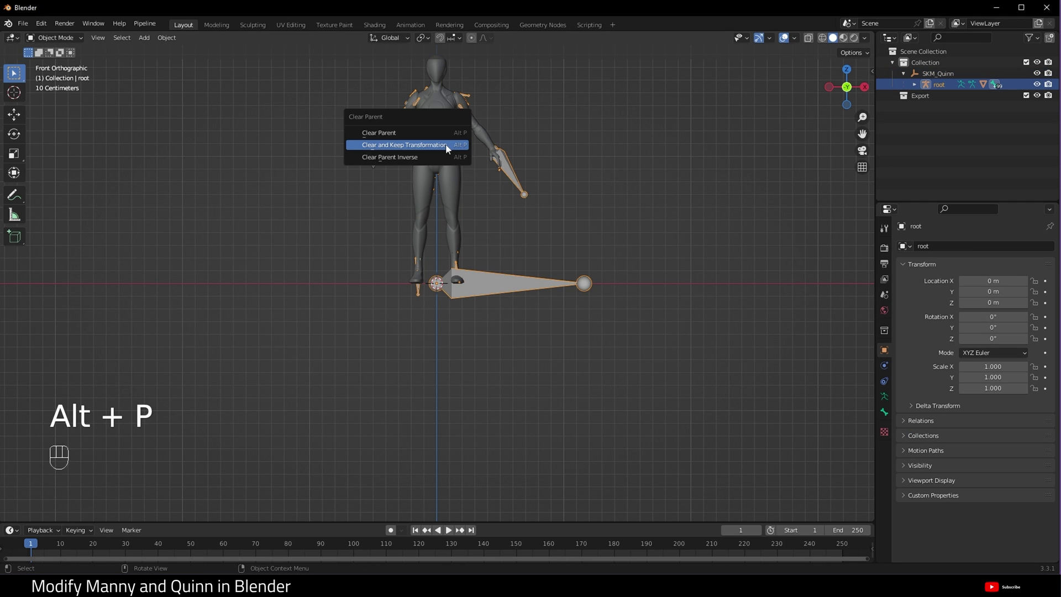
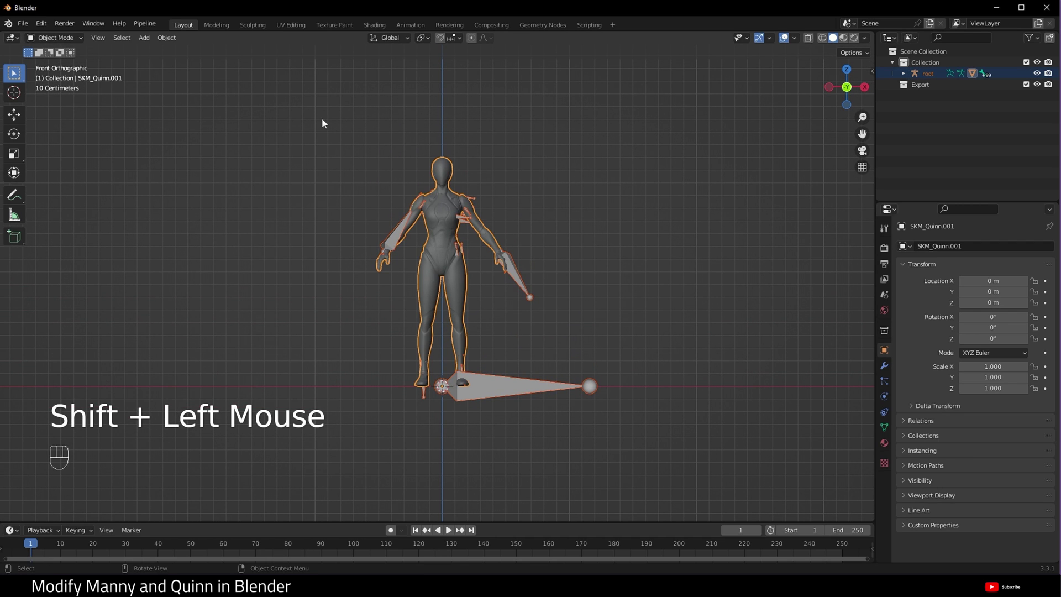
{"action": "left_click_drag", "start_coordinate": [589, 254], "coordinate": [565, 263]}
{"action": "left_click", "coordinate": [518, 277]}
{"action": "left_click", "coordinate": [444, 238]}
Step: Apply all transforms via the Object menu and reselect the root armature
{"action": "left_click", "coordinate": [179, 38]}
{"action": "left_click_drag", "start_coordinate": [179, 39], "coordinate": [334, 131]}
{"action": "left_click", "coordinate": [334, 132]}
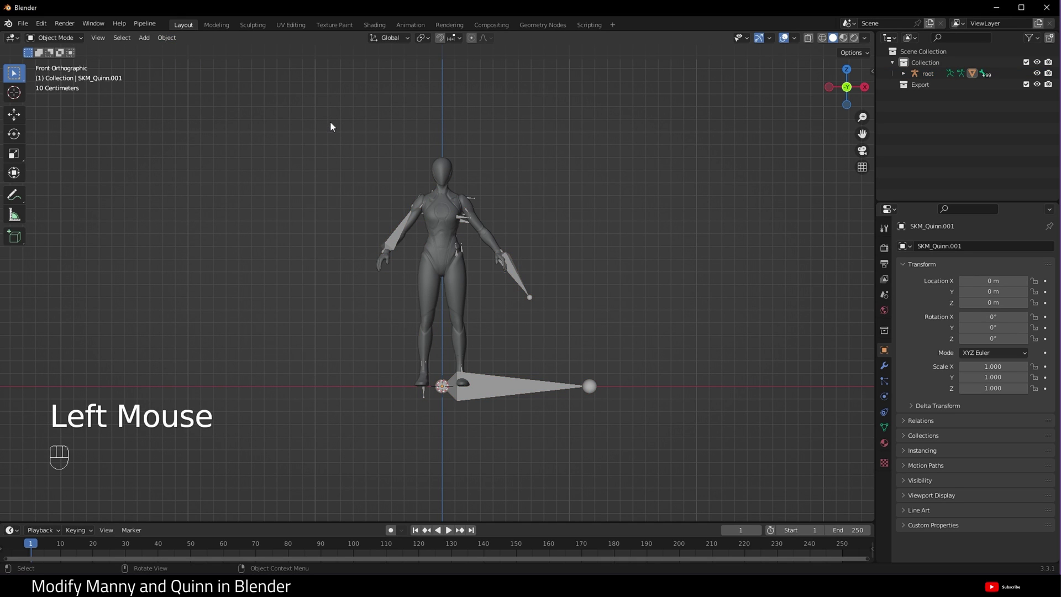
{"action": "left_click", "coordinate": [516, 271]}
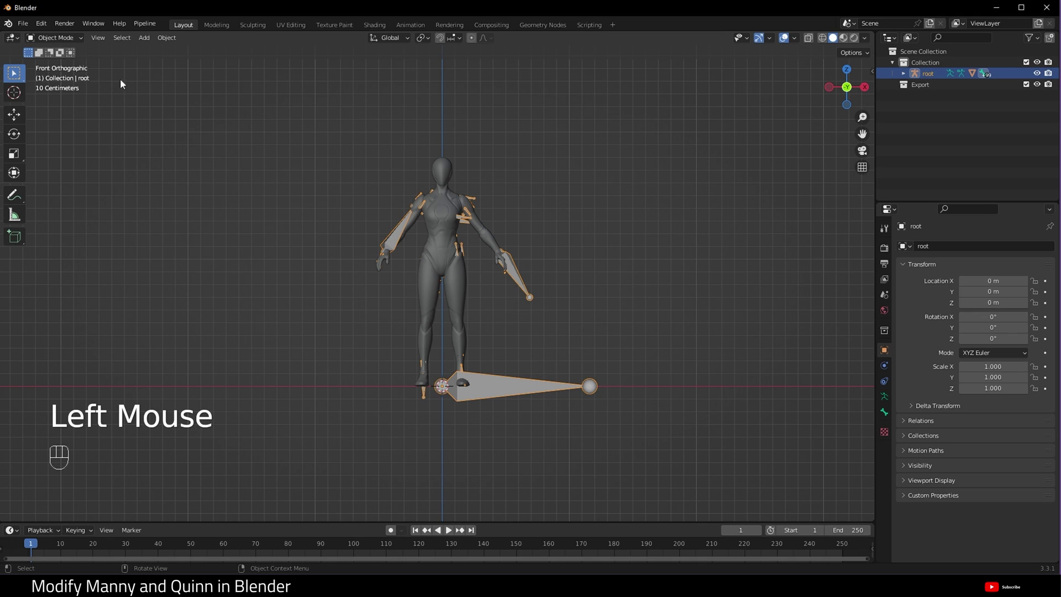
Step: Put the root armature in Pose Mode with bones displayed In Front of the mesh
{"action": "left_click_drag", "start_coordinate": [79, 45], "coordinate": [71, 78]}
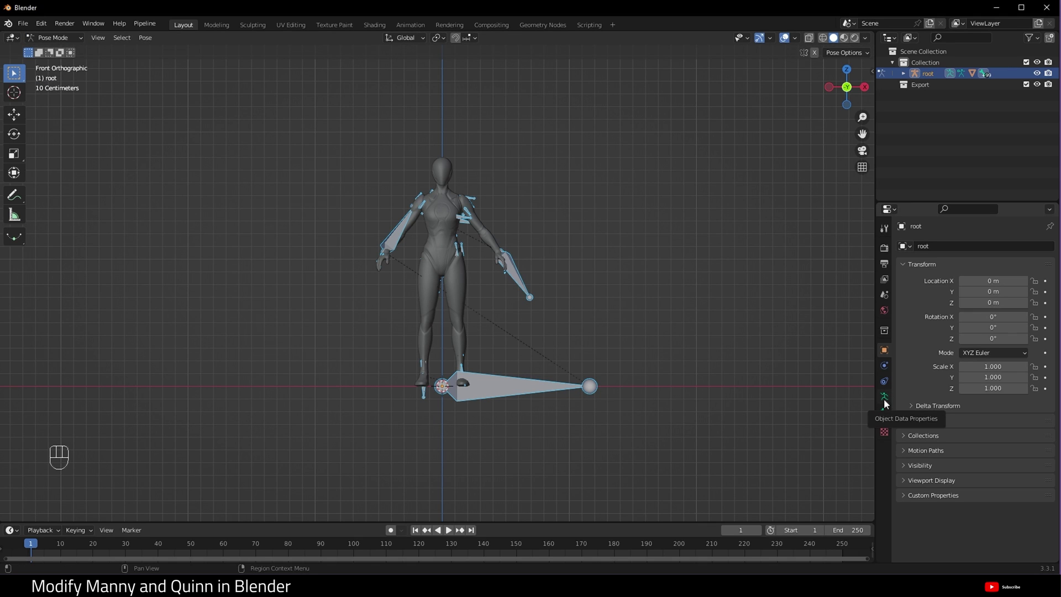
{"action": "left_click", "coordinate": [889, 403]}
{"action": "left_click", "coordinate": [911, 410]}
{"action": "left_click", "coordinate": [970, 474]}
{"action": "scroll", "scroll_direction": "up", "scroll_amount": 3}
Step: Scale up Quinn's head bone
{"action": "left_click", "coordinate": [592, 99]}
{"action": "left_click", "coordinate": [452, 101]}
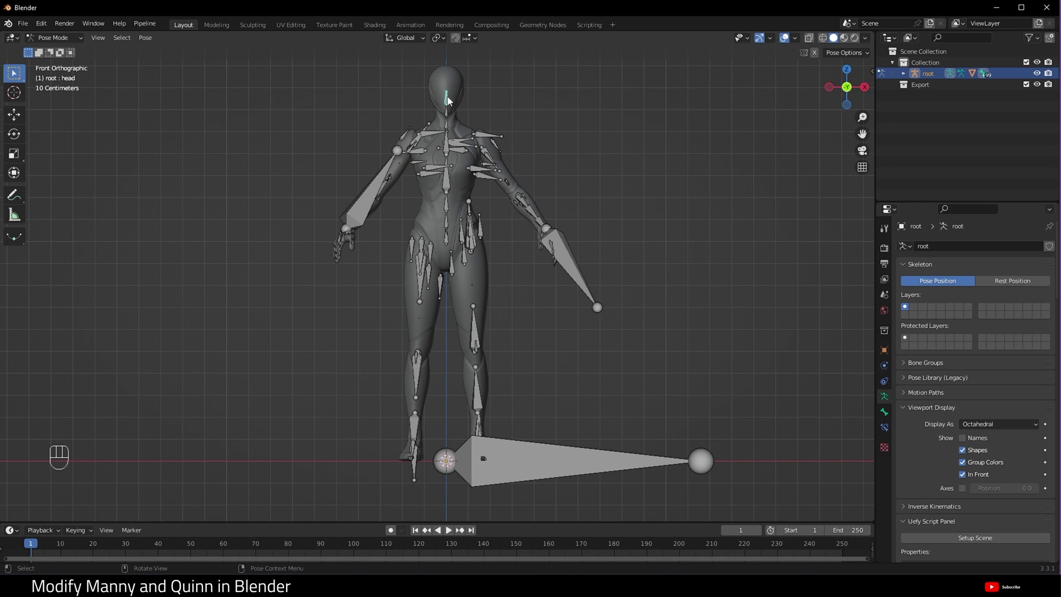
{"action": "key", "text": "s"}
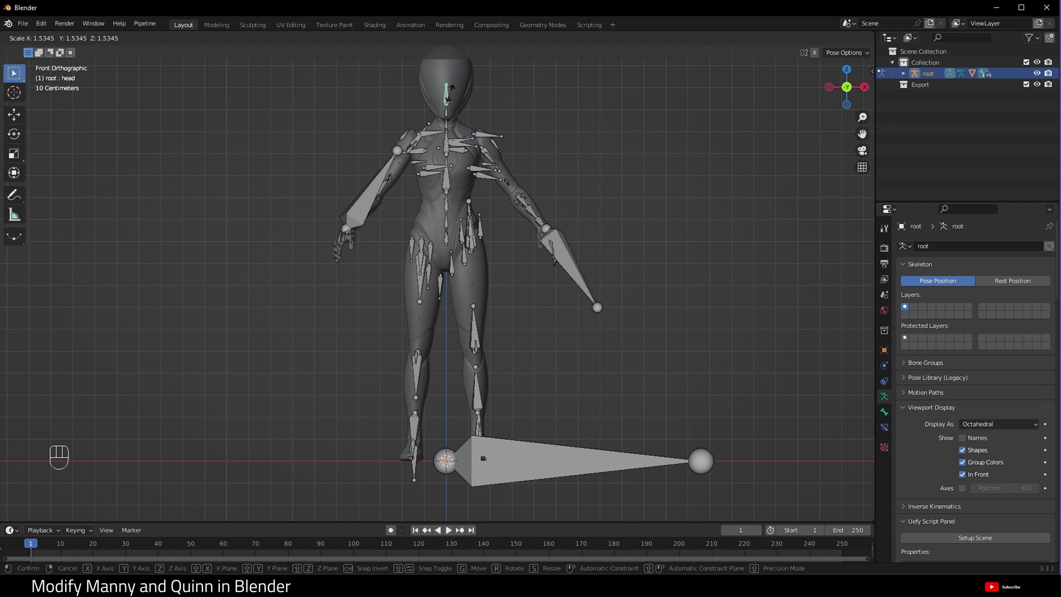
{"action": "left_click", "coordinate": [455, 95]}
Step: Resize the thigh bones along X and shrink the two clavicle_pec bones
{"action": "left_click", "coordinate": [424, 287]}
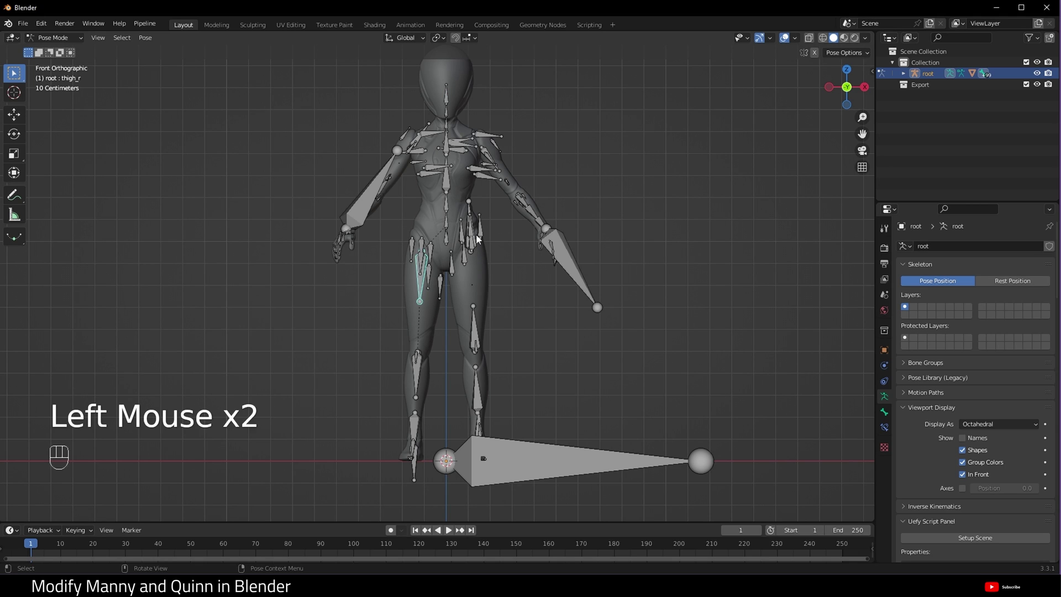
{"action": "left_click", "coordinate": [475, 211]}
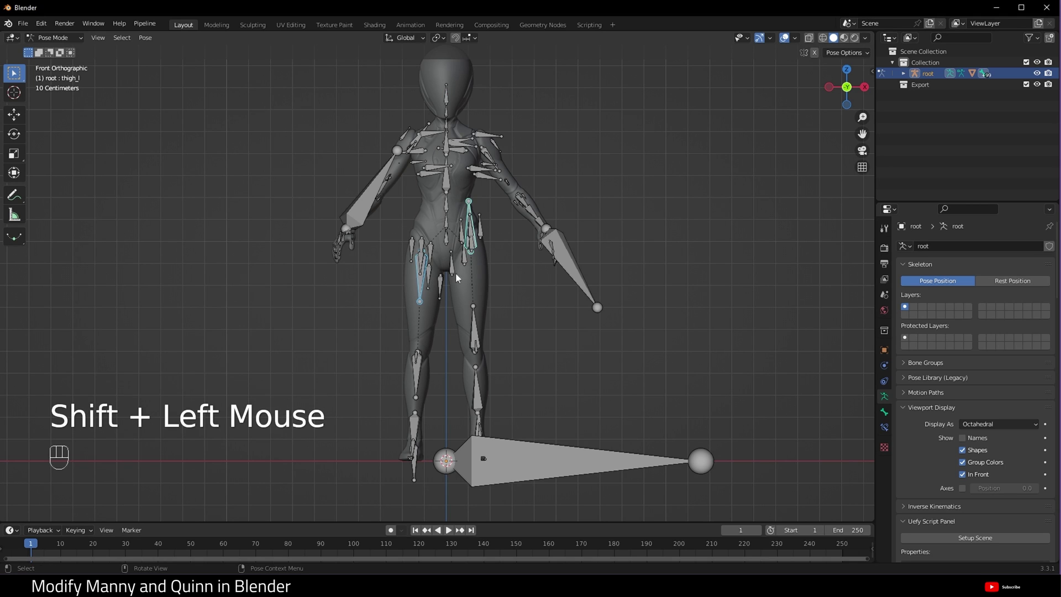
{"action": "key", "text": "s"}
{"action": "key", "text": "x"}
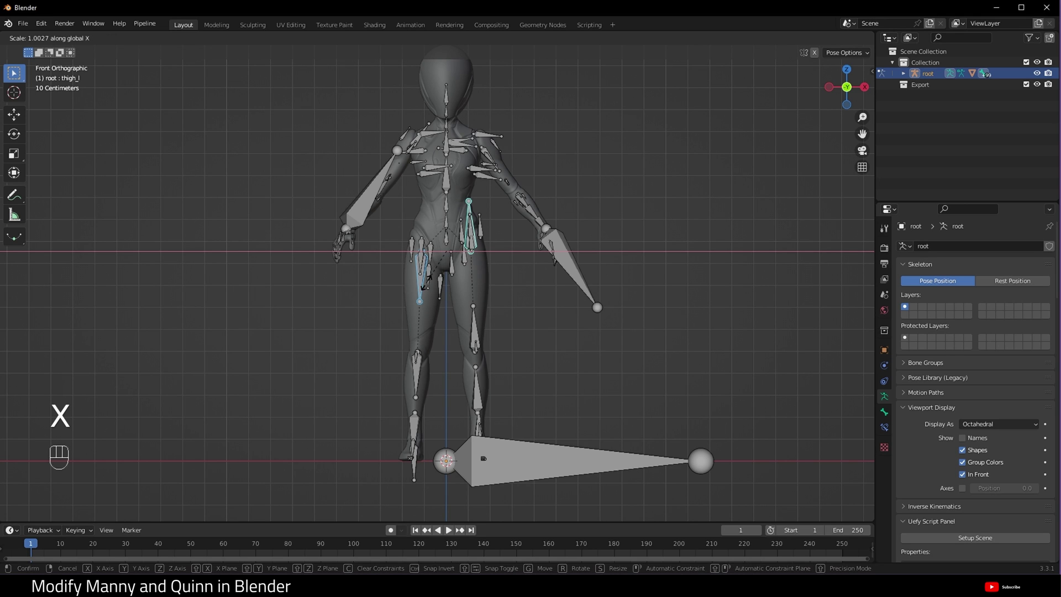
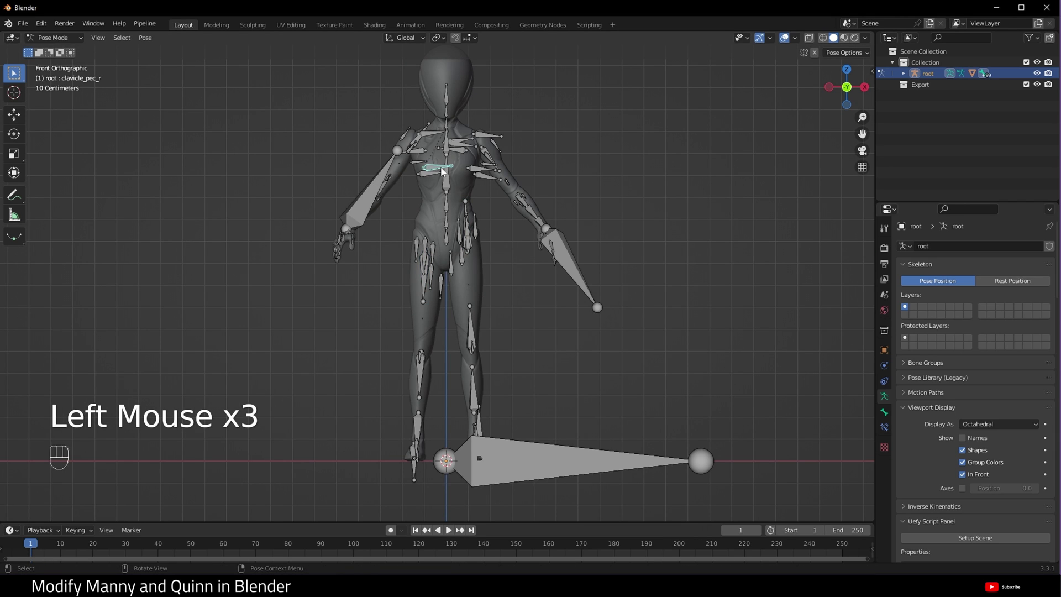
{"action": "left_click", "coordinate": [478, 171]}
{"action": "key", "text": "s"}
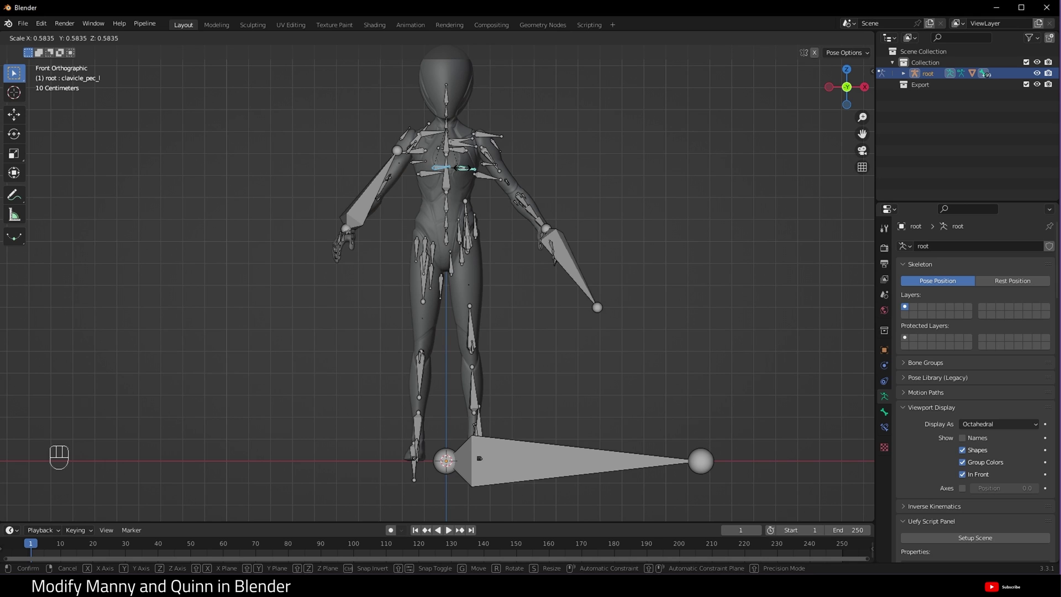
{"action": "left_click", "coordinate": [466, 170]}
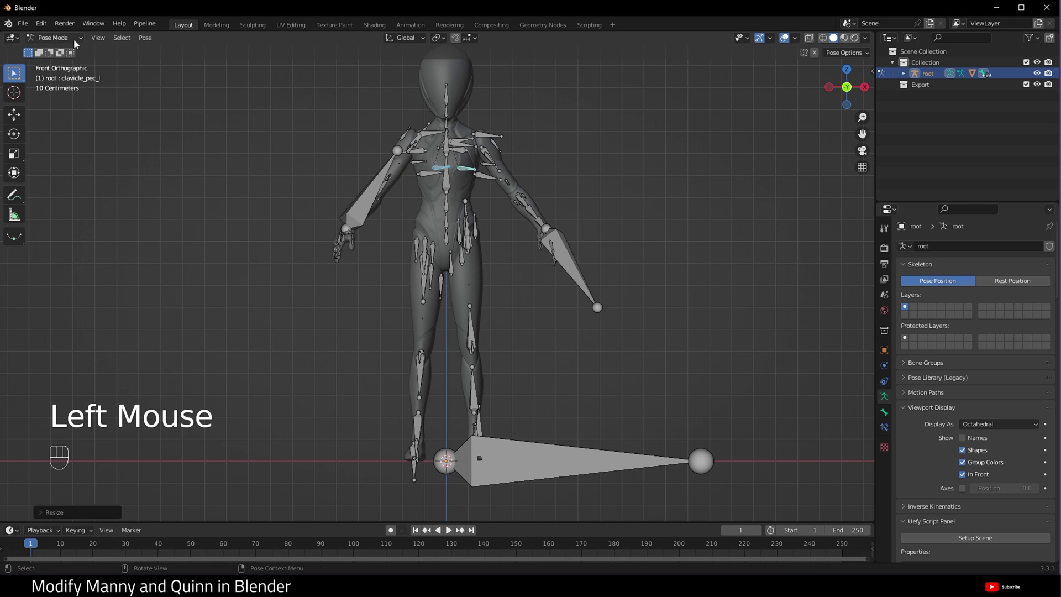
Step: Back in Object Mode, resize the Quinn body mesh
{"action": "left_click", "coordinate": [78, 42]}
{"action": "scroll", "scroll_direction": "down", "scroll_amount": 3}
{"action": "left_click", "coordinate": [468, 117]}
{"action": "key", "text": "s"}
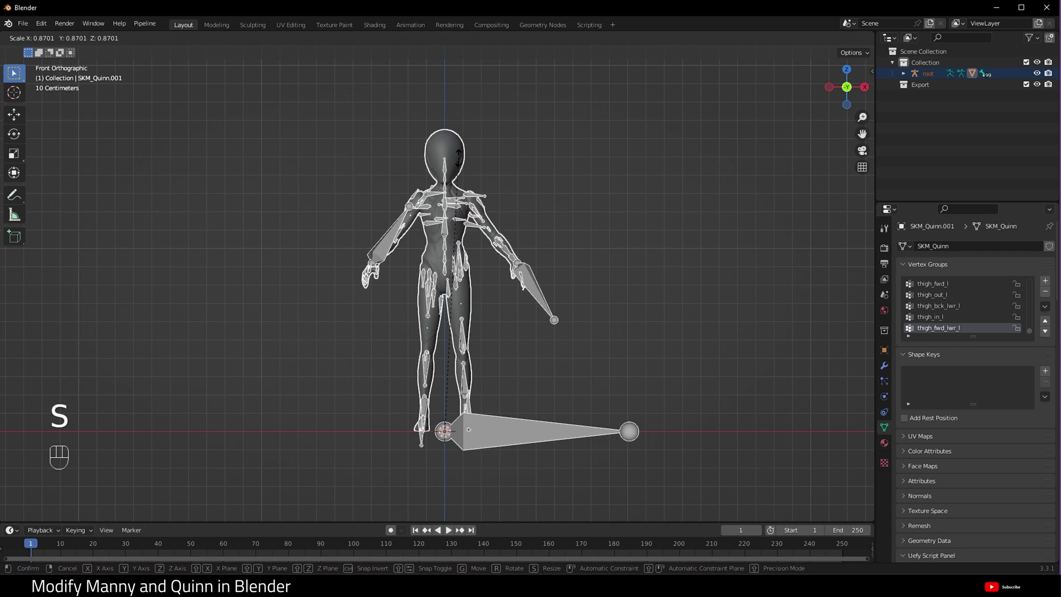
{"action": "left_click", "coordinate": [471, 185]}
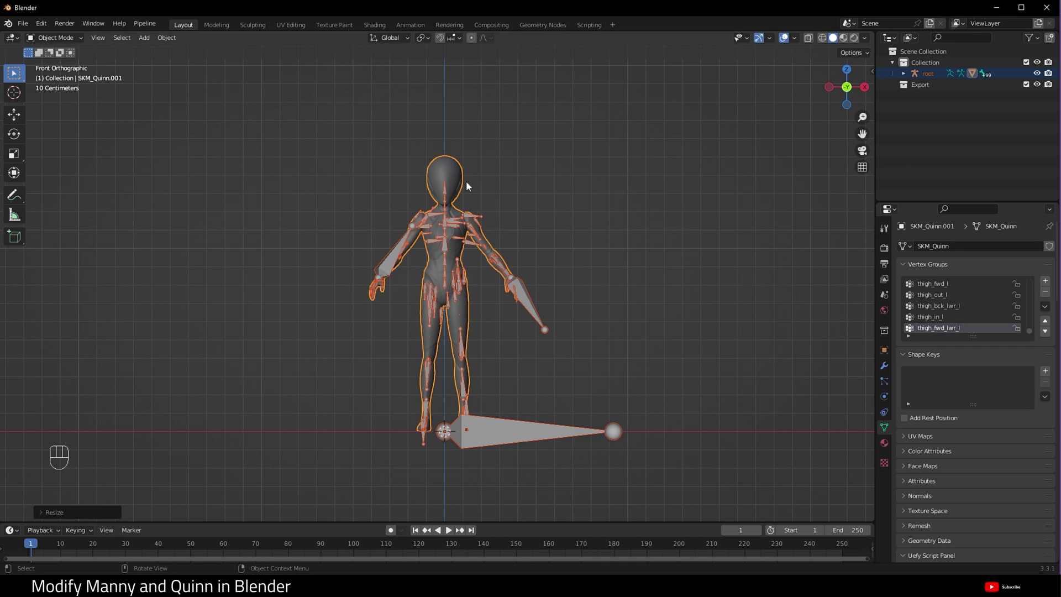
Step: Empty the mesh's modifier stack and show the root armature's transform scaled to 0.795
{"action": "left_click", "coordinate": [484, 195]}
{"action": "left_click", "coordinate": [454, 176]}
{"action": "left_click", "coordinate": [909, 75]}
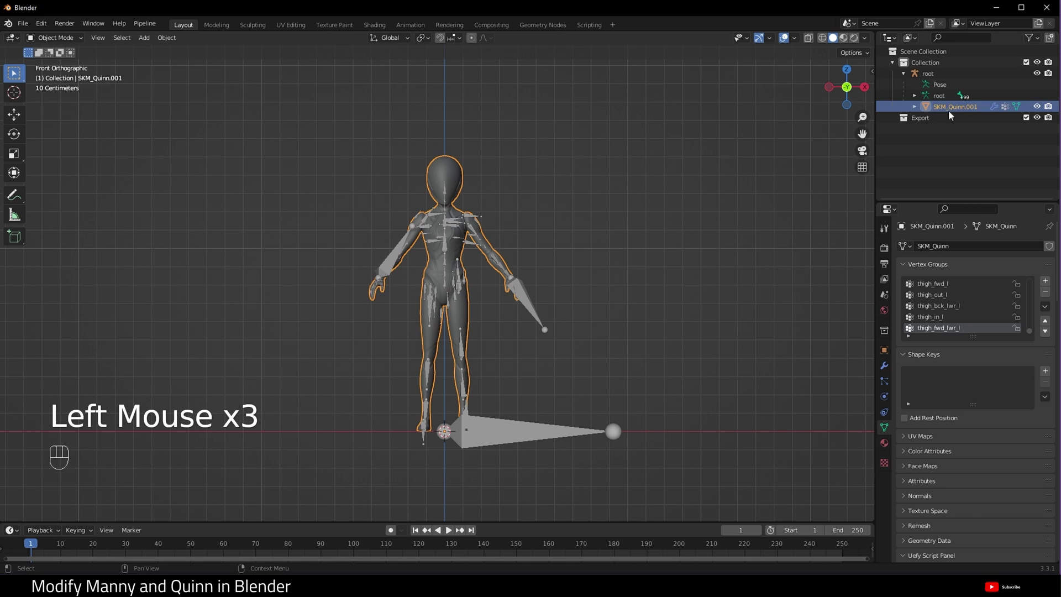
{"action": "left_click", "coordinate": [888, 373]}
{"action": "left_click", "coordinate": [952, 250]}
{"action": "left_click_drag", "start_coordinate": [1026, 267], "coordinate": [995, 284]}
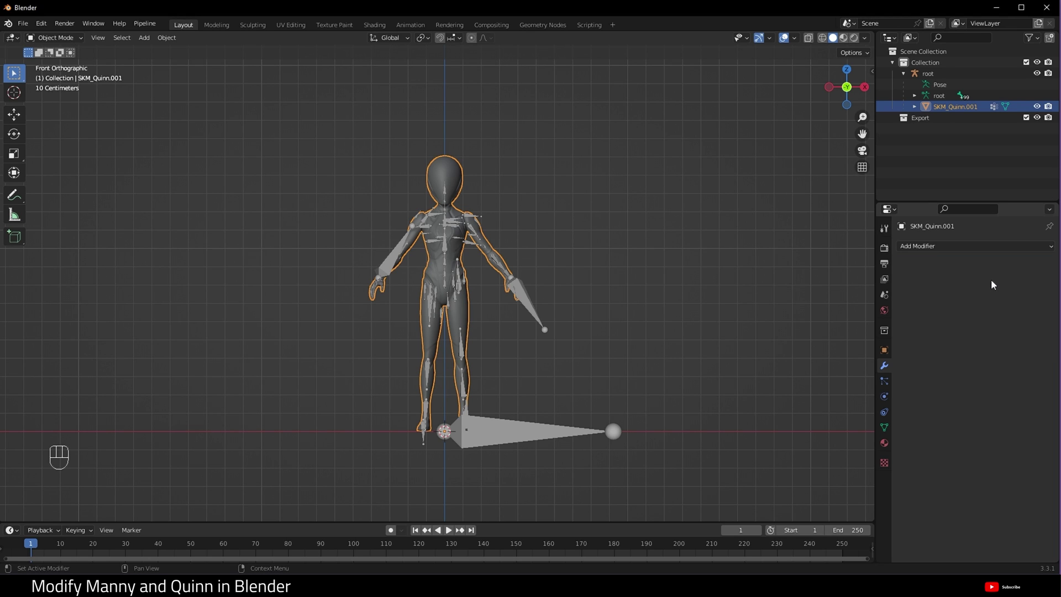
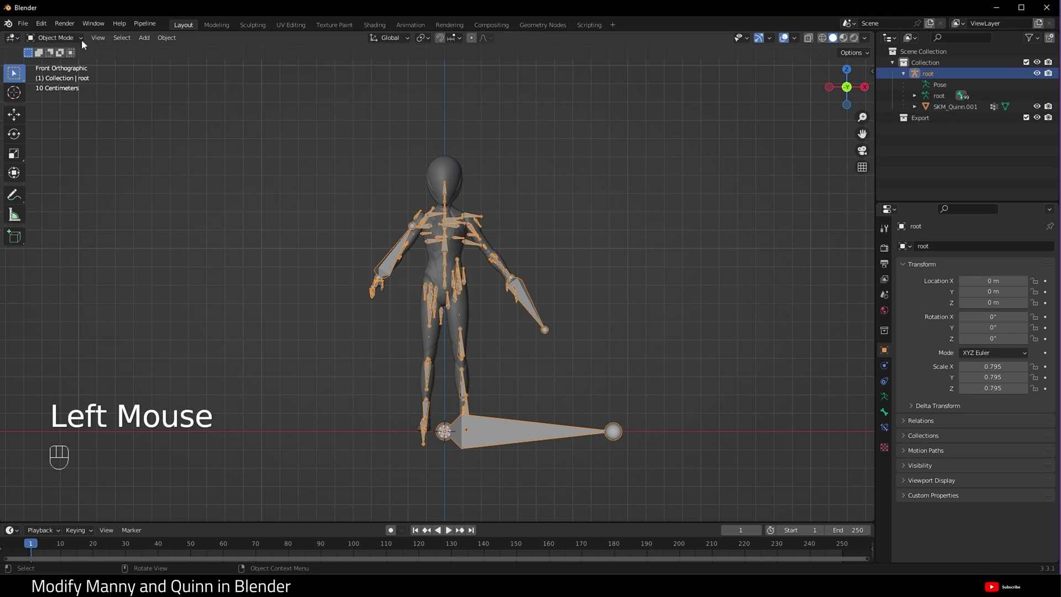
Step: In Pose Mode with all bones selected, apply the current pose as the rest pose
{"action": "left_click", "coordinate": [45, 40]}
{"action": "left_click_drag", "start_coordinate": [58, 39], "coordinate": [59, 79]}
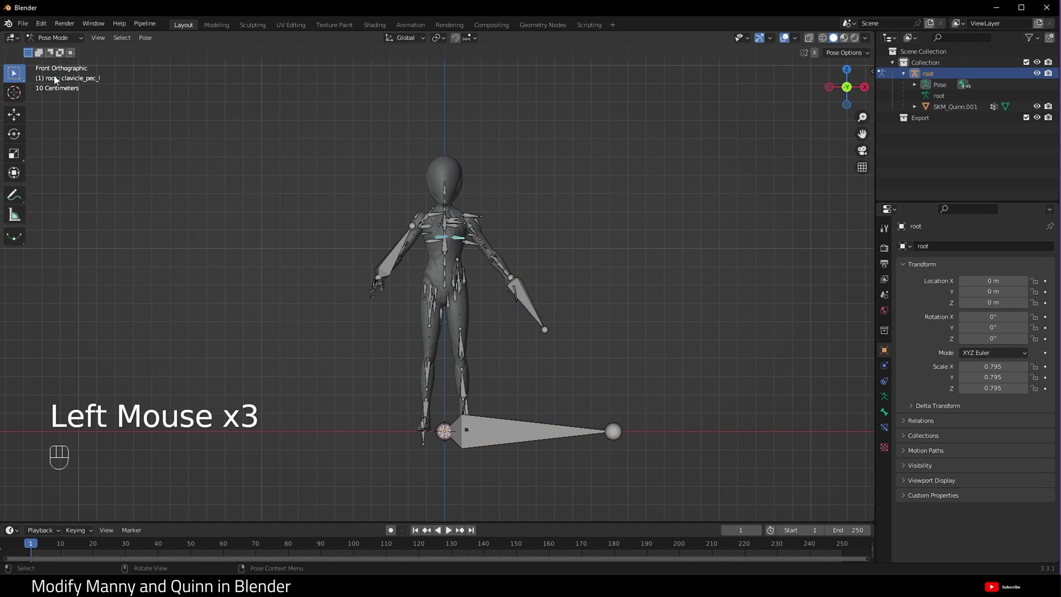
{"action": "key", "text": "a"}
{"action": "left_click_drag", "start_coordinate": [147, 38], "coordinate": [293, 70]}
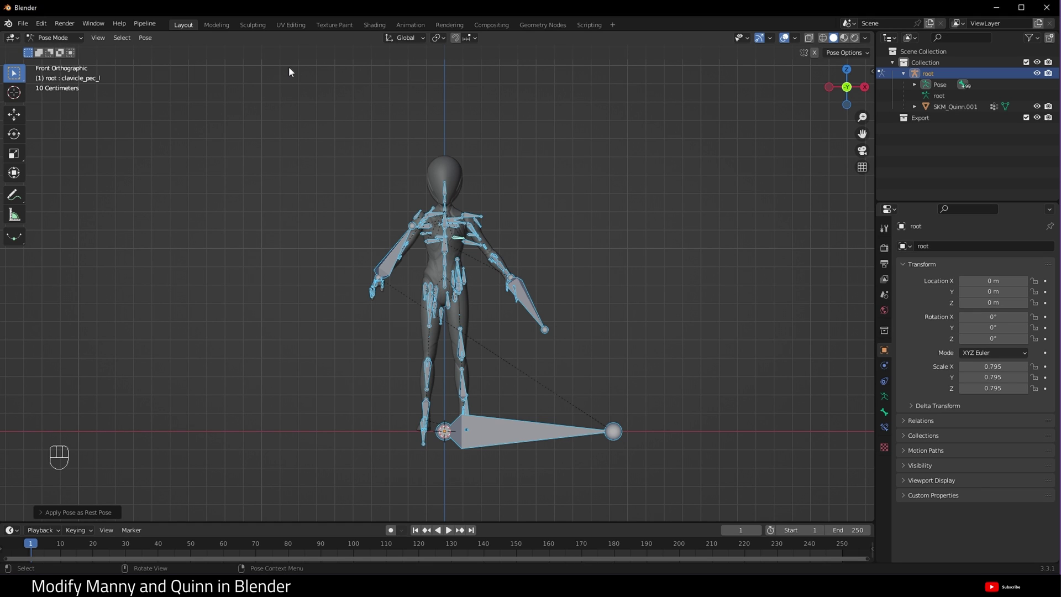
Step: Back in Object Mode, apply the Quinn mesh's object transform
{"action": "left_click", "coordinate": [70, 42]}
{"action": "left_click", "coordinate": [463, 170]}
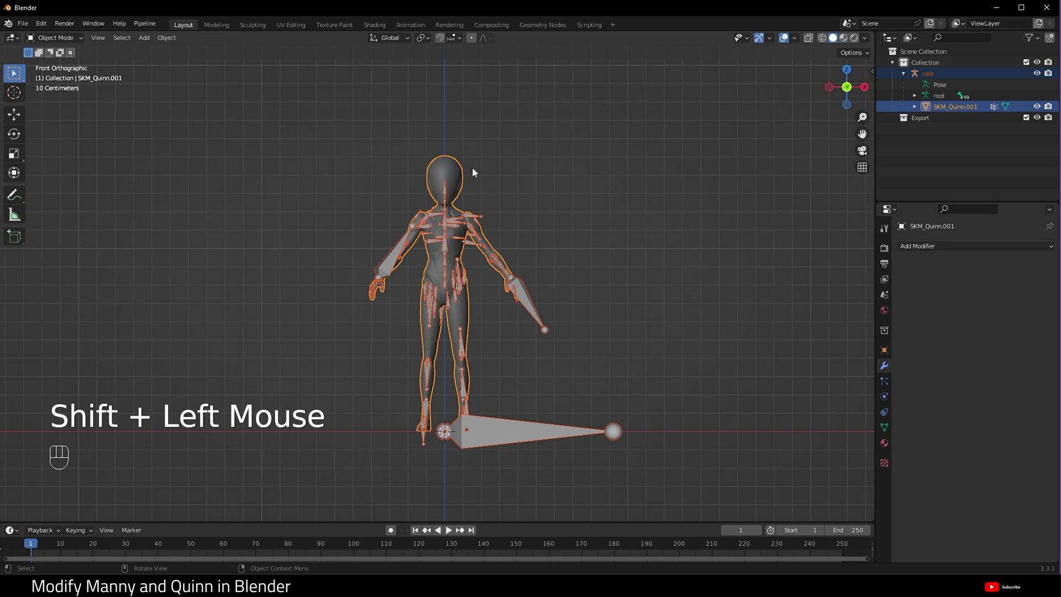
{"action": "left_click_drag", "start_coordinate": [166, 43], "coordinate": [339, 131]}
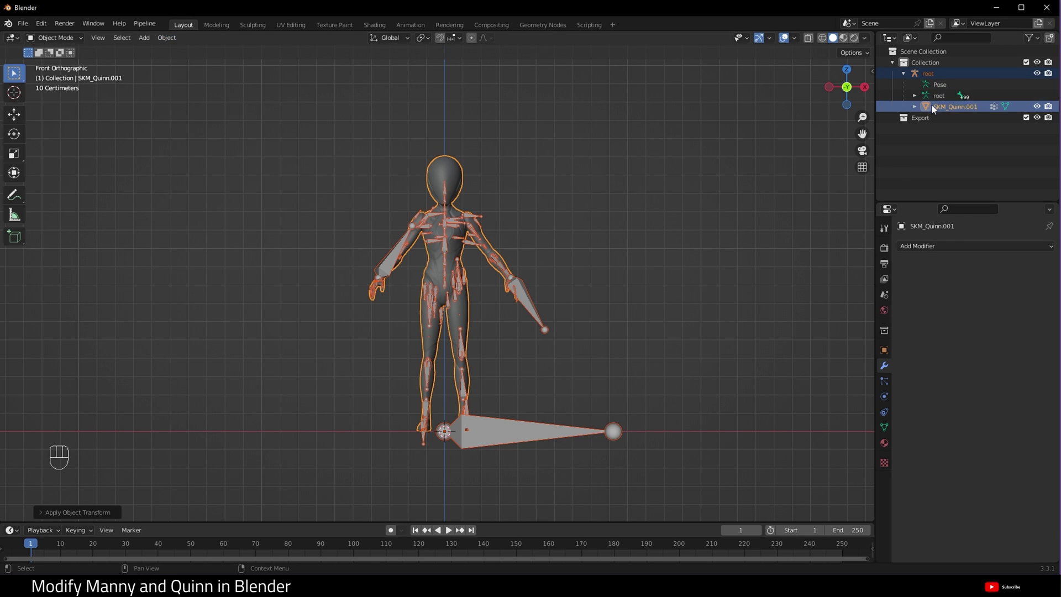
Step: Add an Armature modifier to the Quinn mesh with root as its object
{"action": "left_click", "coordinate": [934, 112]}
{"action": "left_click", "coordinate": [888, 371]}
{"action": "left_click_drag", "start_coordinate": [925, 252], "coordinate": [922, 281]}
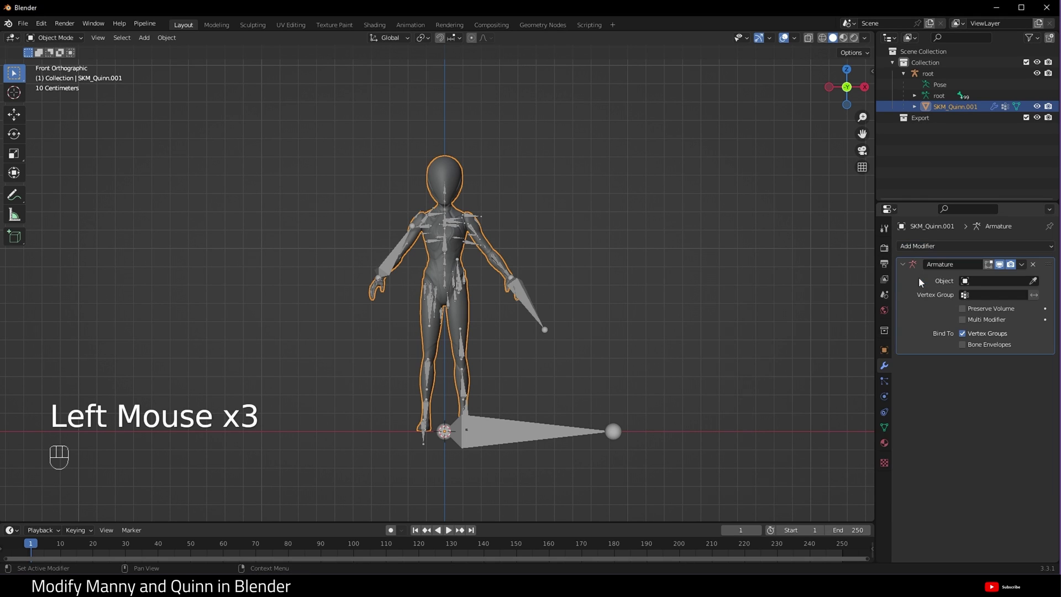
{"action": "left_click_drag", "start_coordinate": [965, 269], "coordinate": [963, 269]}
{"action": "key", "text": "o"}
{"action": "left_click_drag", "start_coordinate": [987, 284], "coordinate": [969, 303]}
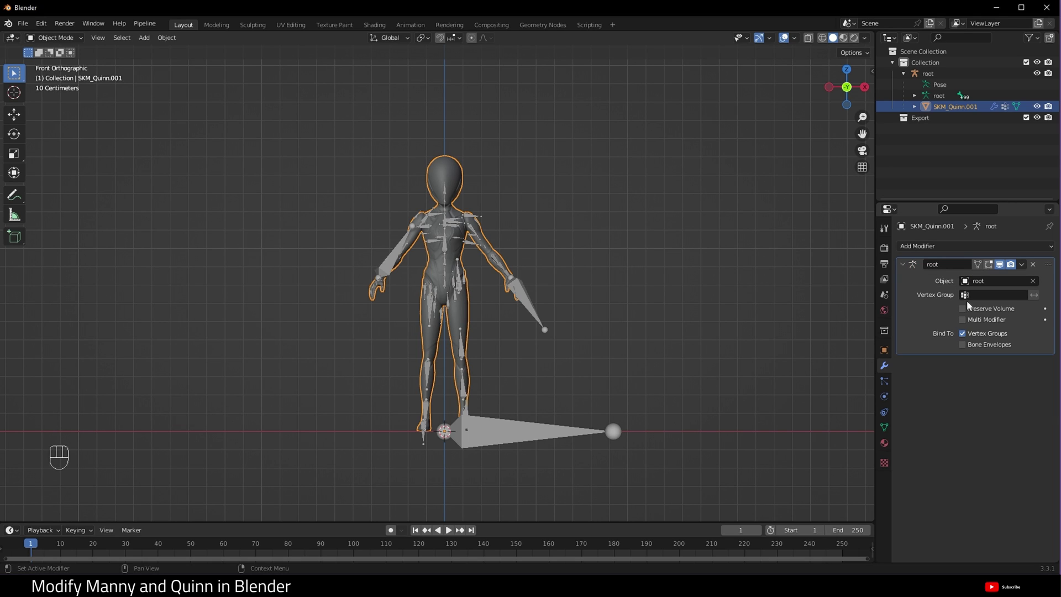
Step: Pose the root armature and rotate upperarm_l to test the deformation
{"action": "left_click", "coordinate": [584, 280]}
{"action": "left_click", "coordinate": [528, 299]}
{"action": "left_click_drag", "start_coordinate": [54, 38], "coordinate": [56, 76]}
{"action": "left_click", "coordinate": [494, 220]}
{"action": "left_click", "coordinate": [475, 229]}
{"action": "left_click", "coordinate": [474, 226]}
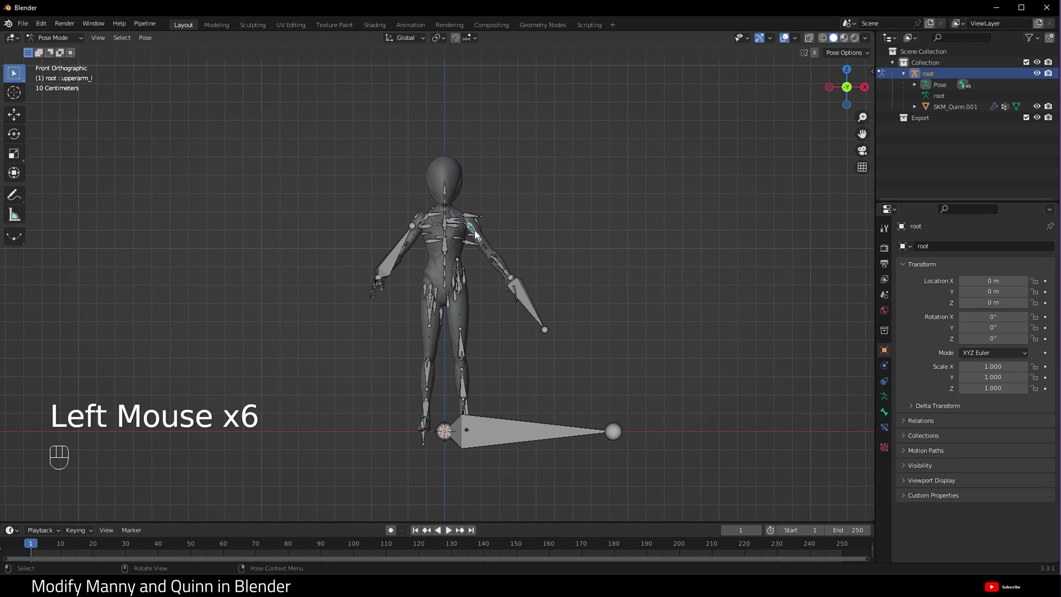
{"action": "key", "text": "e"}
{"action": "left_click", "coordinate": [16, 138]}
{"action": "double_click", "coordinate": [521, 217]}
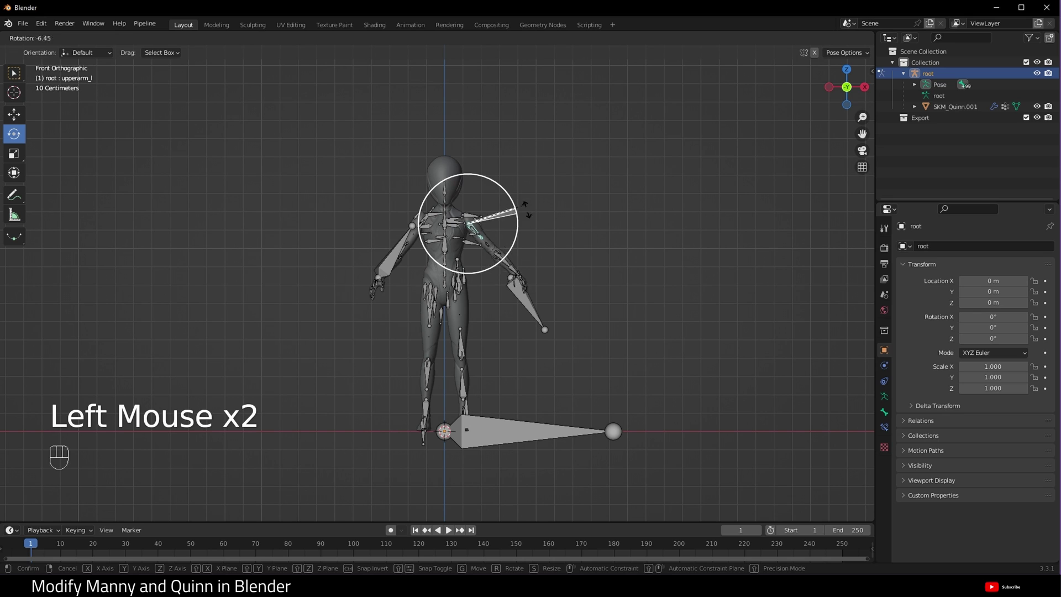
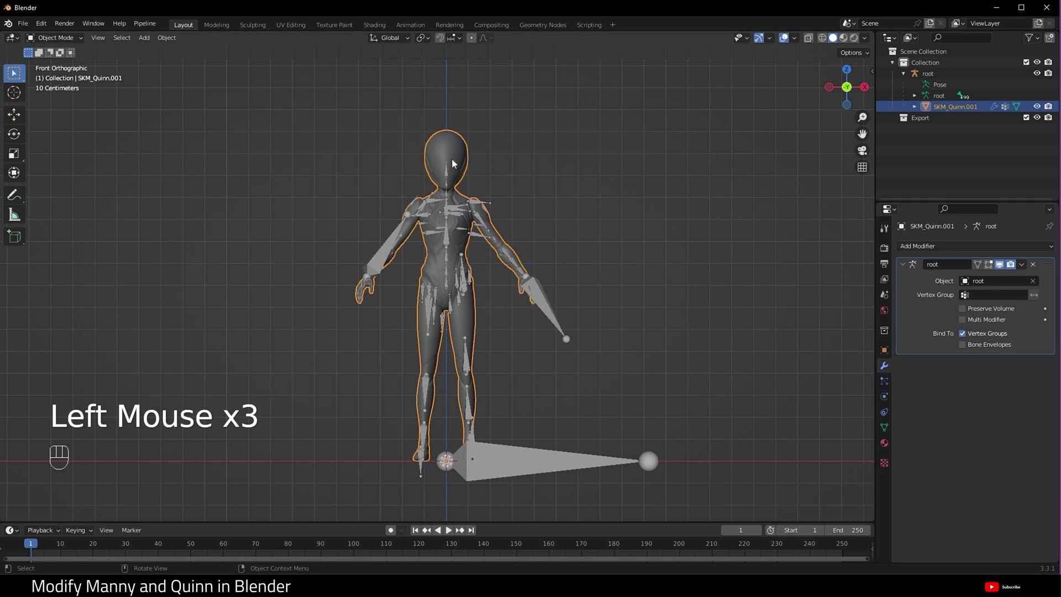
Step: In Edit Mode, mark every edge of the Quinn mesh as sharp
{"action": "key", "text": "Tab"}
{"action": "left_click_drag", "start_coordinate": [204, 41], "coordinate": [321, 276]}
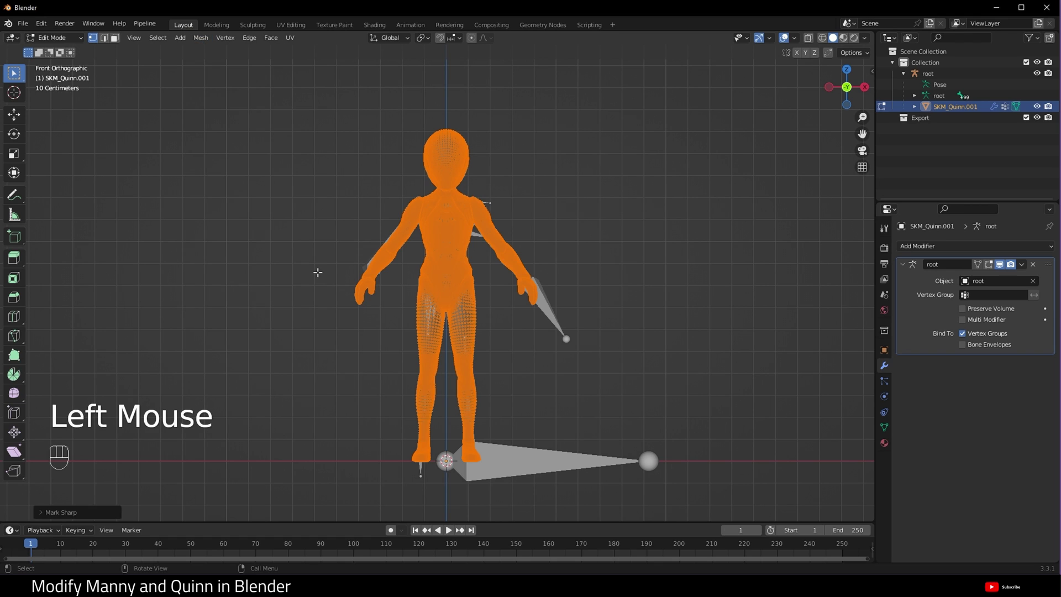
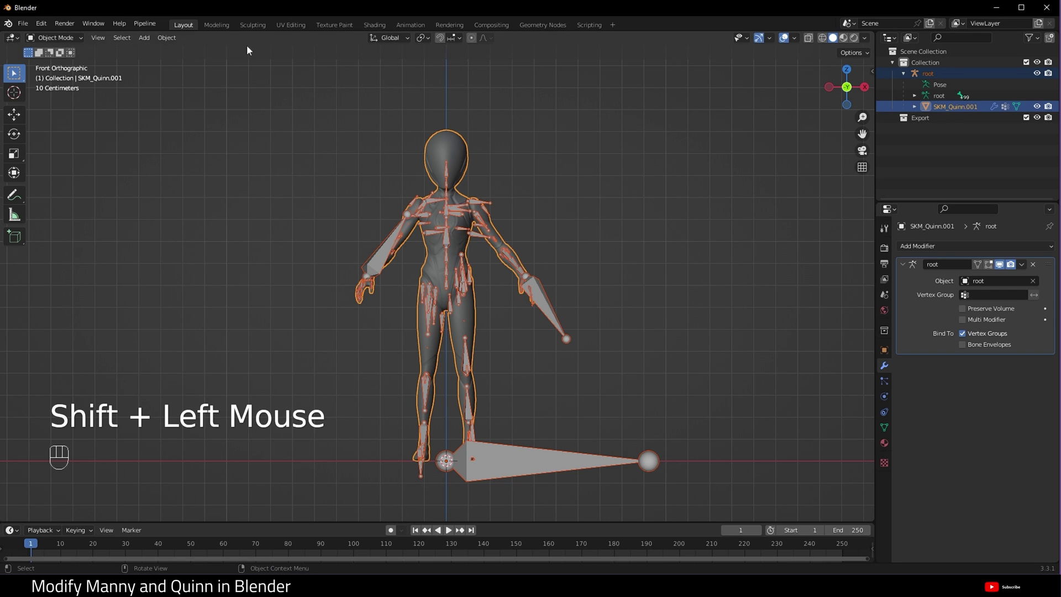
Step: Start the FBX export of the Quinn mesh and armature from the File menu
{"action": "left_click_drag", "start_coordinate": [30, 27], "coordinate": [180, 283]}
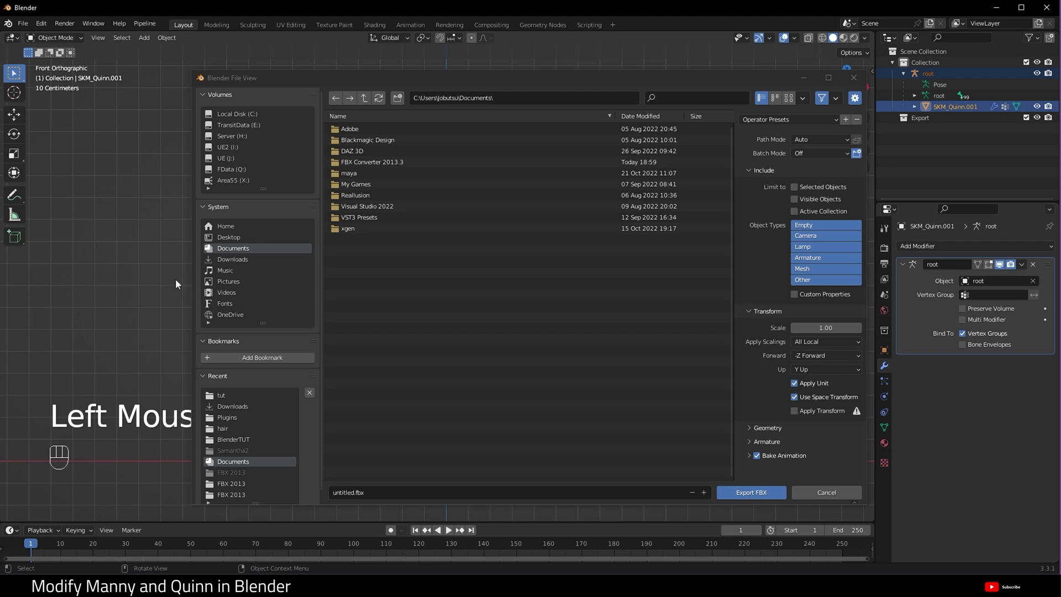
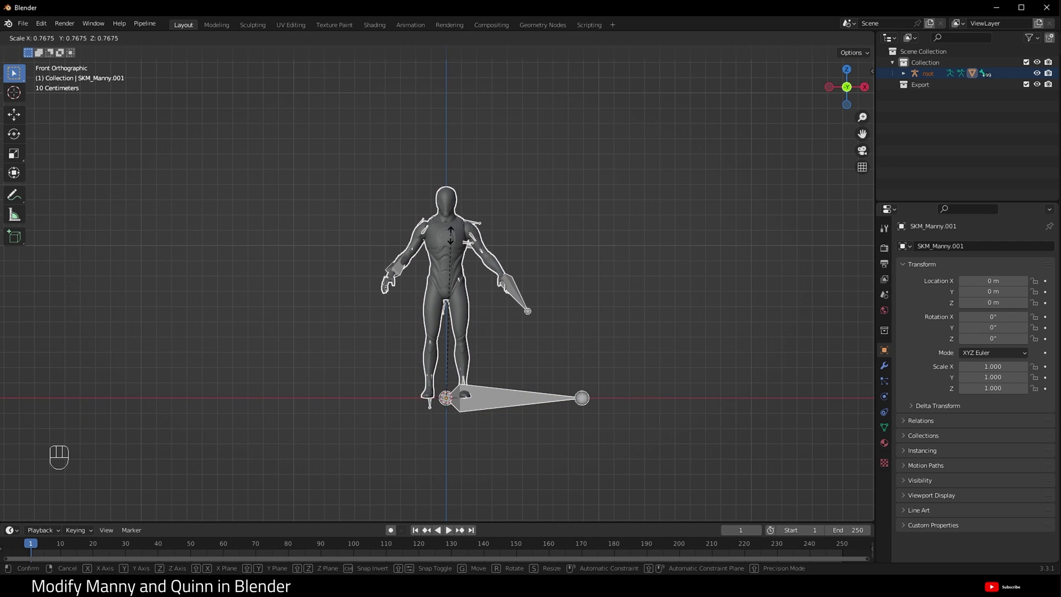
Step: Confirm Manny at about 0.77 scale and select the root armature
{"action": "left_click", "coordinate": [455, 246]}
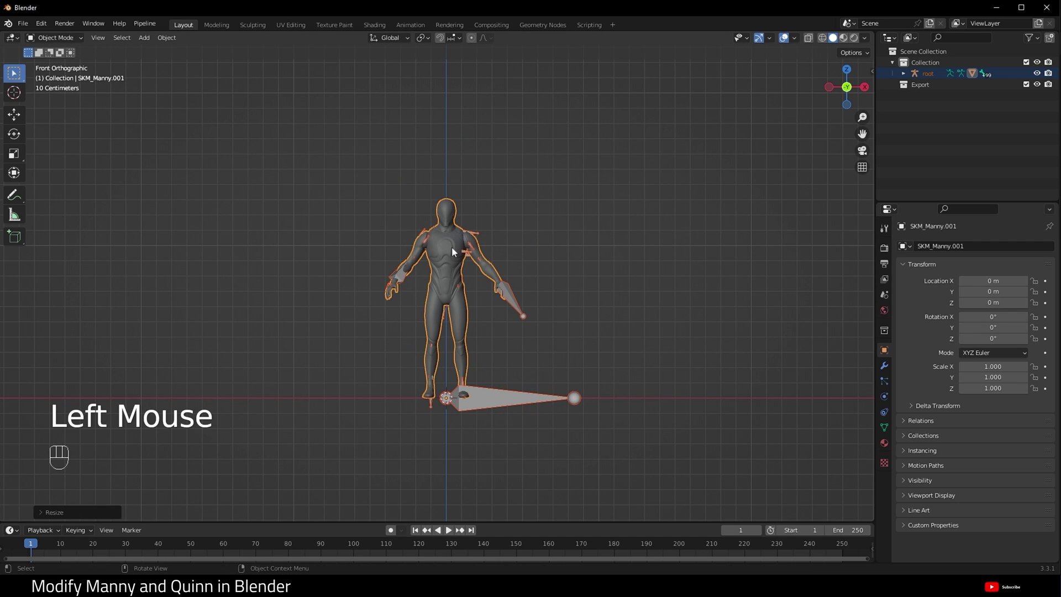
{"action": "left_click_drag", "start_coordinate": [169, 45], "coordinate": [356, 130]}
{"action": "scroll", "scroll_direction": "up", "scroll_amount": 3}
{"action": "left_click", "coordinate": [595, 217]}
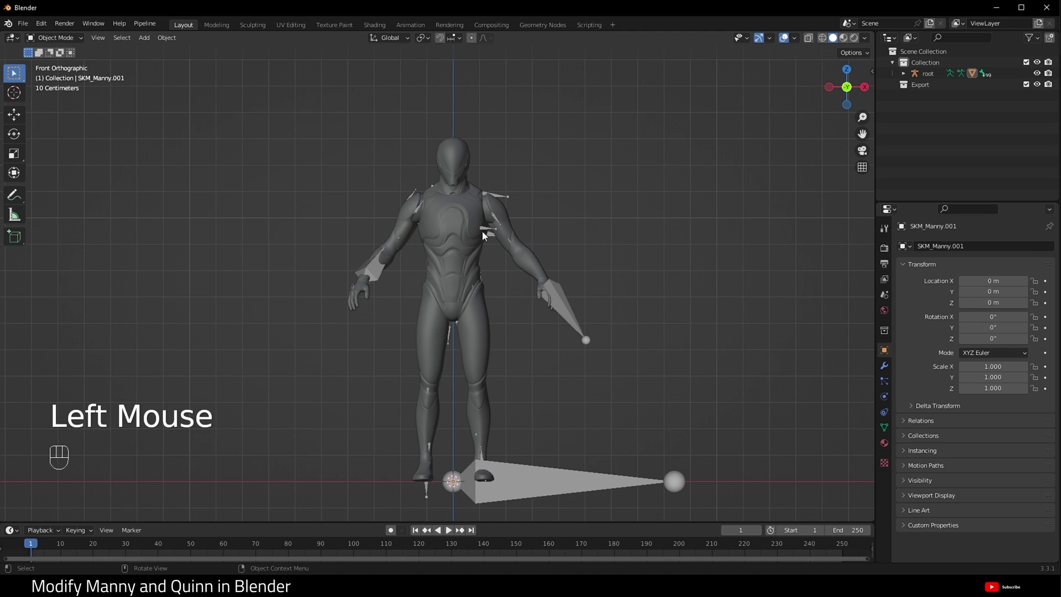
{"action": "left_click", "coordinate": [541, 485]}
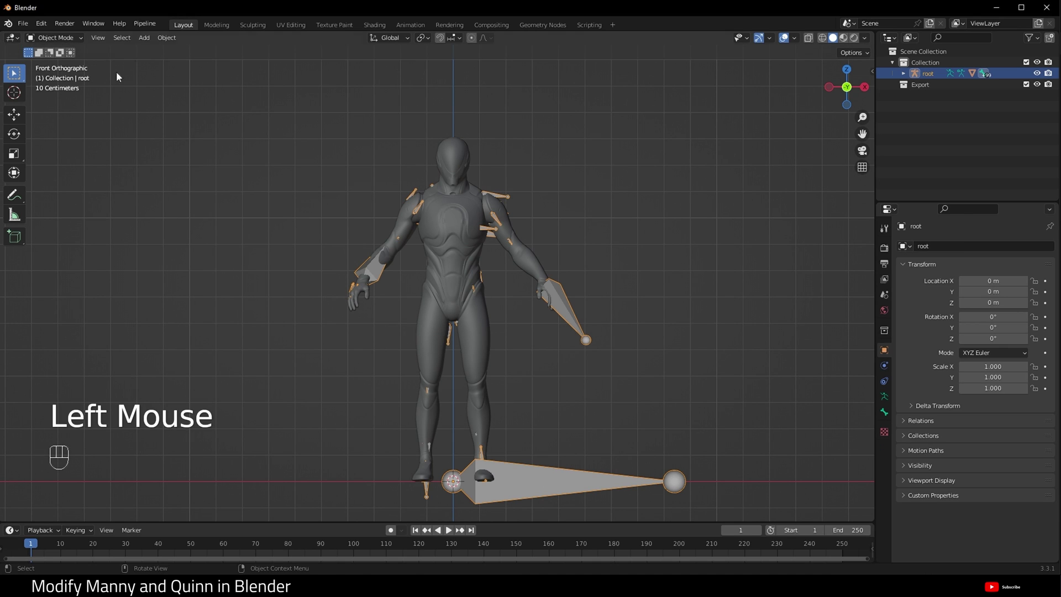
Step: Put the armature in Pose Mode with Viewport Display In Front enabled
{"action": "left_click_drag", "start_coordinate": [70, 45], "coordinate": [62, 76]}
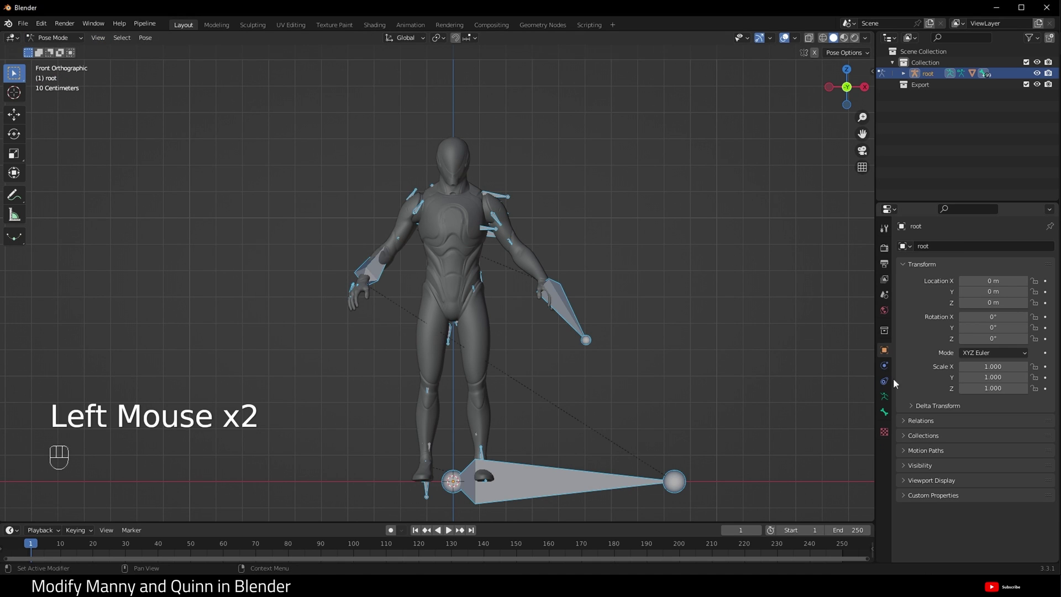
{"action": "left_click", "coordinate": [887, 401]}
{"action": "left_click", "coordinate": [905, 413]}
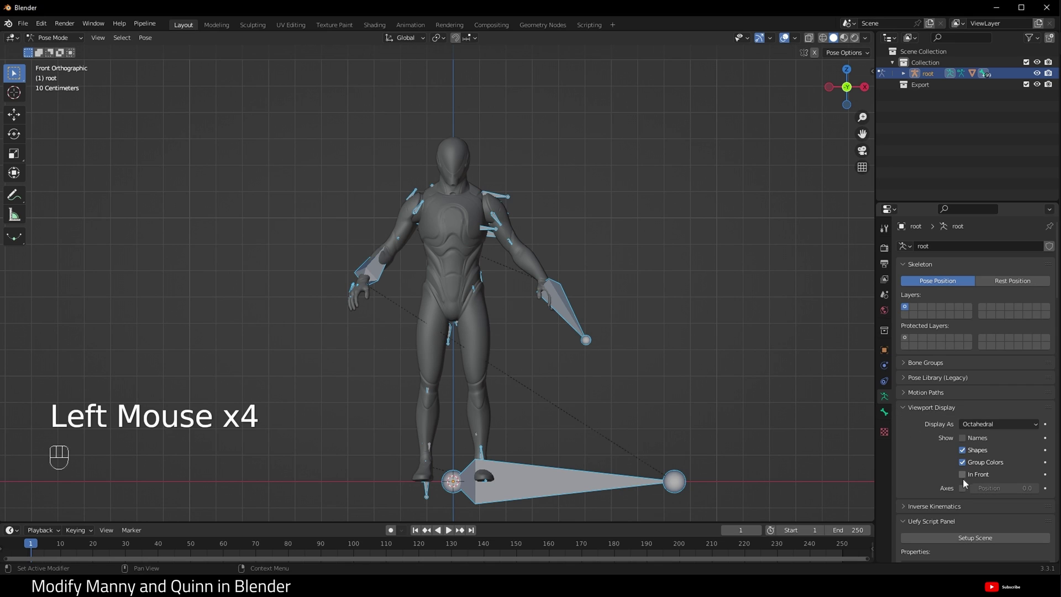
{"action": "left_click", "coordinate": [968, 480]}
{"action": "scroll", "scroll_direction": "up", "scroll_amount": 3}
{"action": "left_click_drag", "start_coordinate": [519, 160], "coordinate": [507, 158]}
Step: Slightly enlarge the head bone and raise it along Z
{"action": "left_click", "coordinate": [460, 147]}
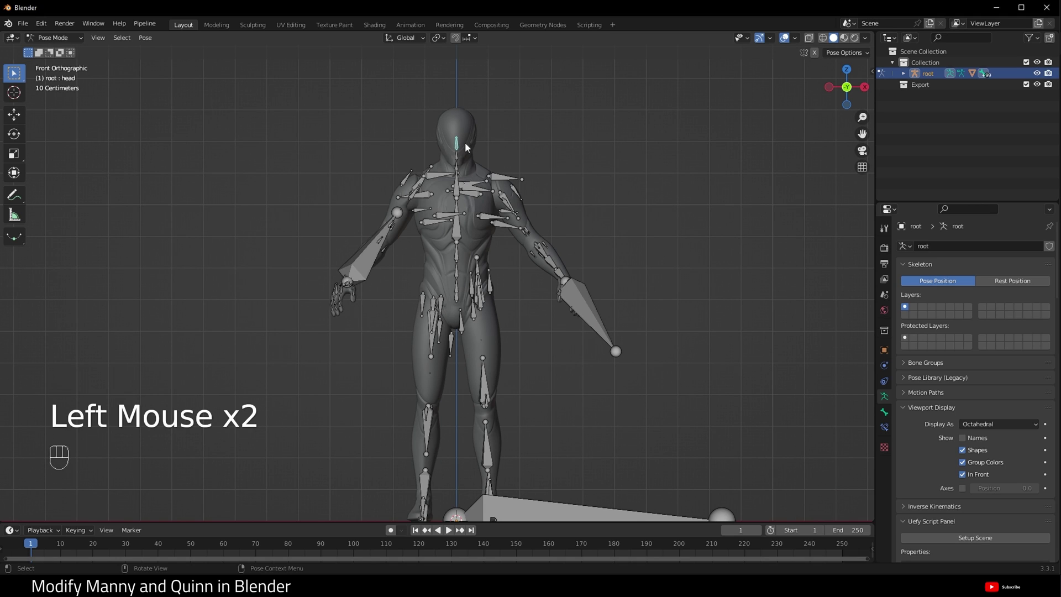
{"action": "key", "text": "s"}
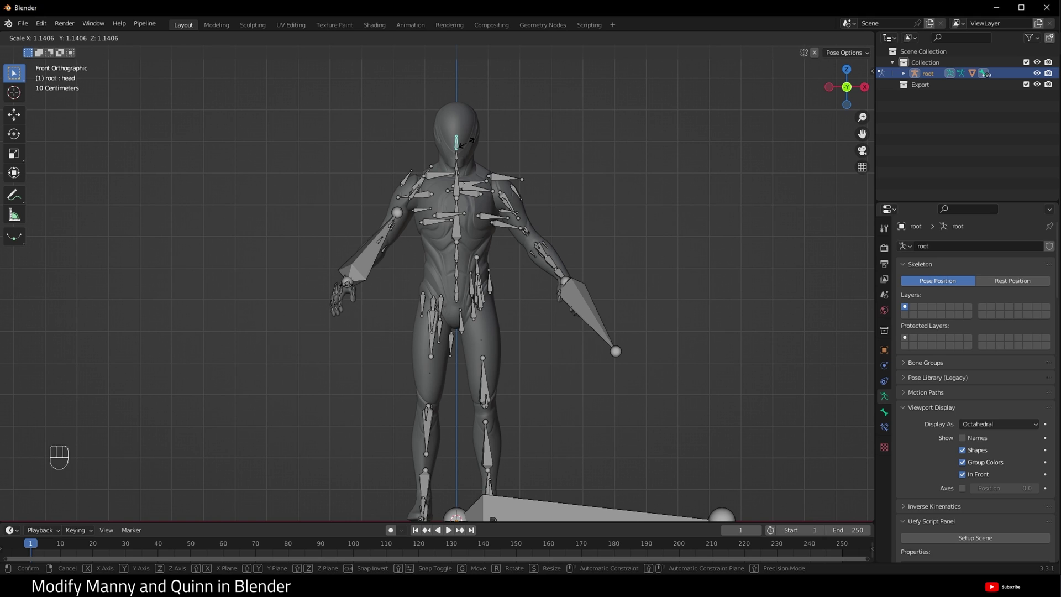
{"action": "left_click", "coordinate": [472, 146]}
{"action": "key", "text": "g"}
{"action": "key", "text": "z"}
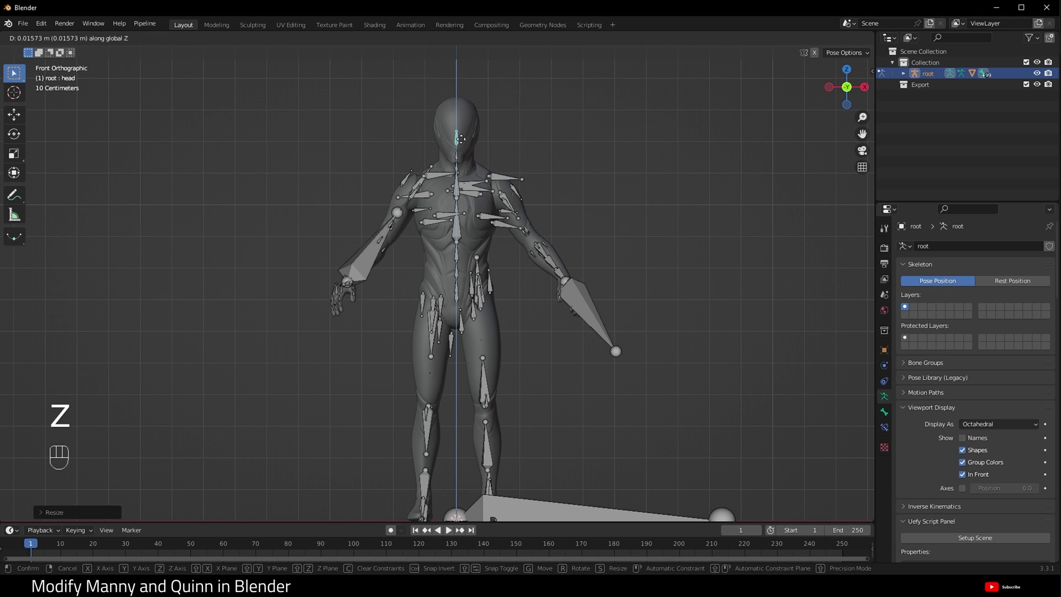
{"action": "left_click", "coordinate": [466, 143]}
Step: Resize the neck_01 bone to new neck proportions
{"action": "left_click", "coordinate": [462, 171]}
{"action": "key", "text": "s"}
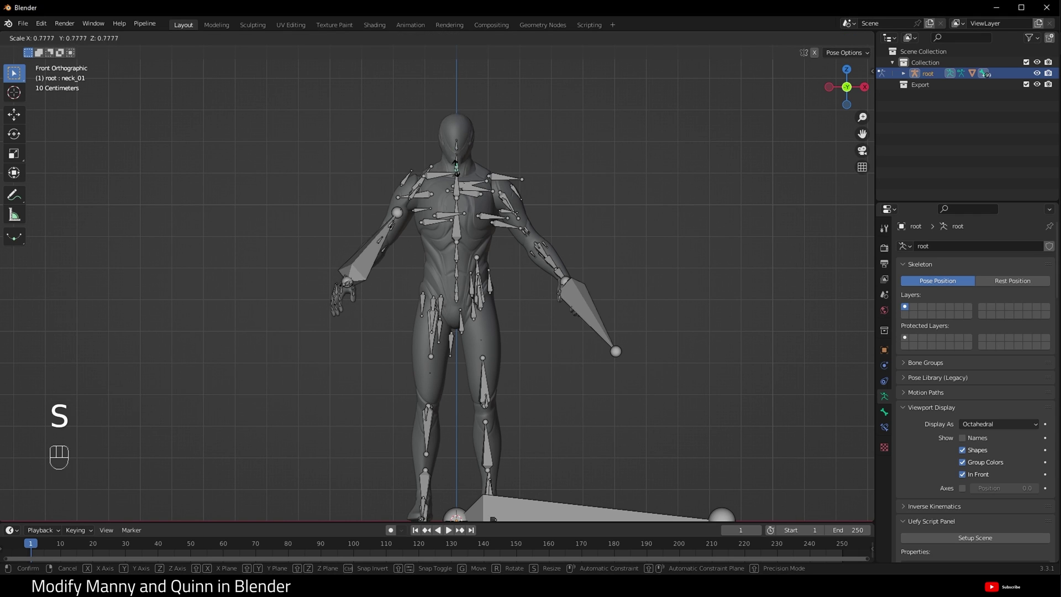
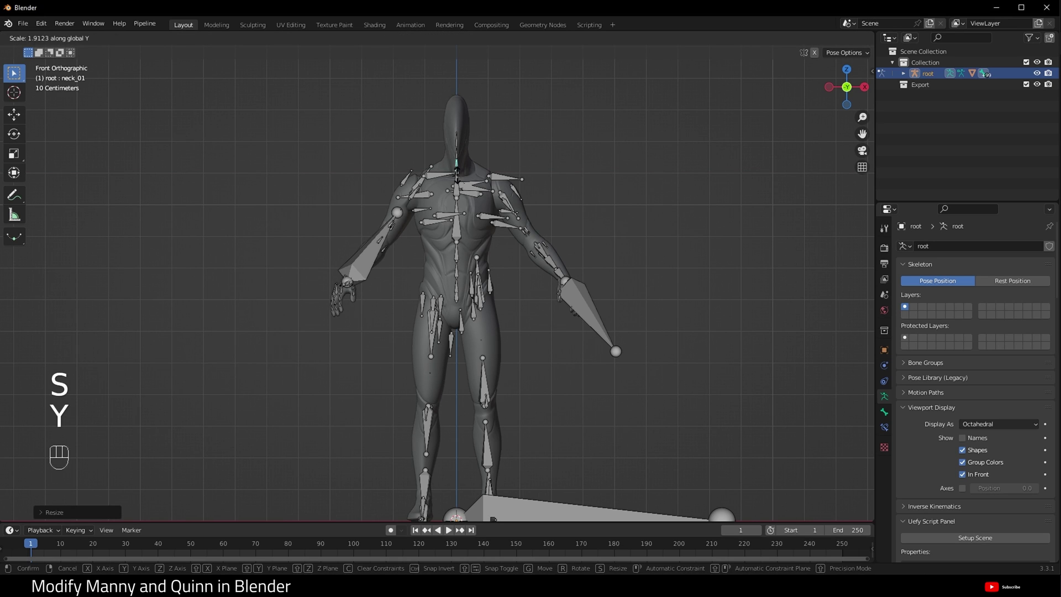
{"action": "left_click", "coordinate": [463, 157]}
Step: Try an X-axis neck resize, then undo the recent bone edits
{"action": "key", "text": "s"}
{"action": "key", "text": "x"}
{"action": "left_click", "coordinate": [457, 163]}
{"action": "key", "text": "ctrl+z"}
{"action": "key", "text": "ctrl+z"}
{"action": "key", "text": "ctrl+z"}
{"action": "key", "text": "ctrl+z"}
{"action": "key", "text": "ctrl+z"}
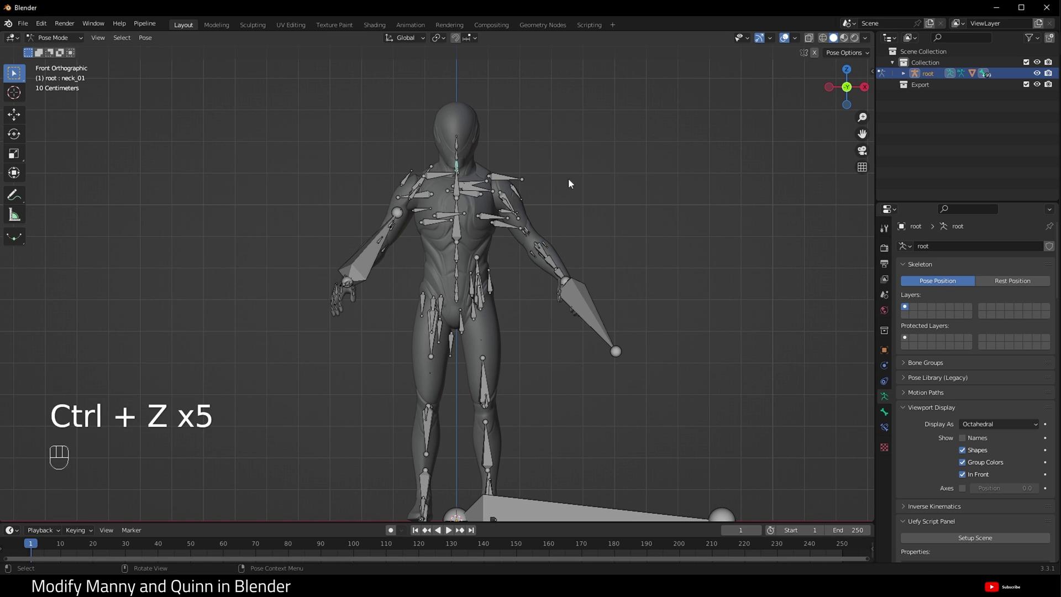
Step: Resize the head bone again
{"action": "left_click", "coordinate": [463, 149]}
{"action": "key", "text": "s"}
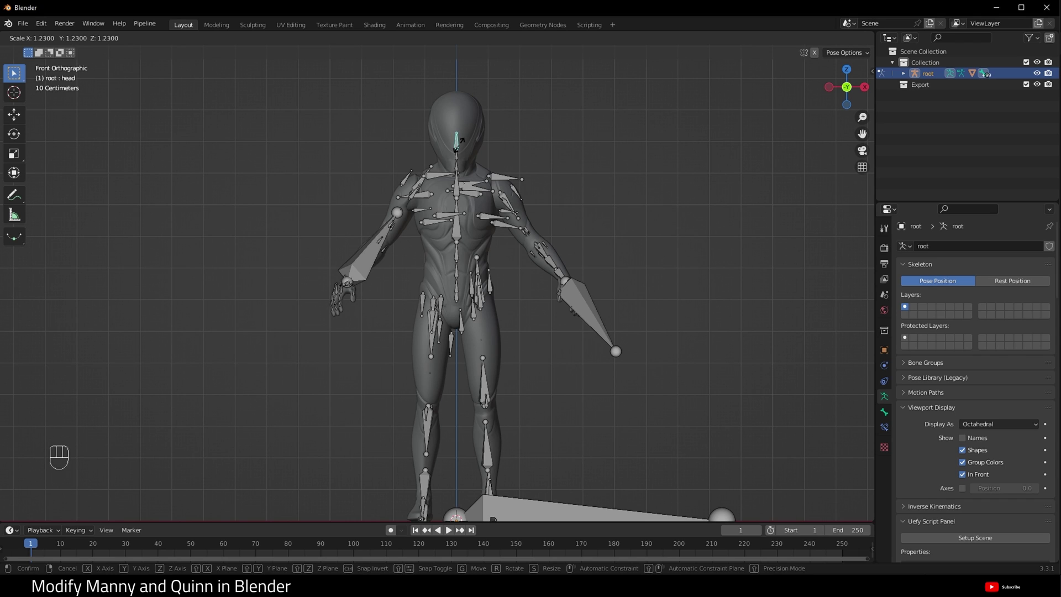
{"action": "left_click", "coordinate": [462, 149]}
Step: Resize the collarbone bones and select the right upper arm bone
{"action": "left_click", "coordinate": [446, 220]}
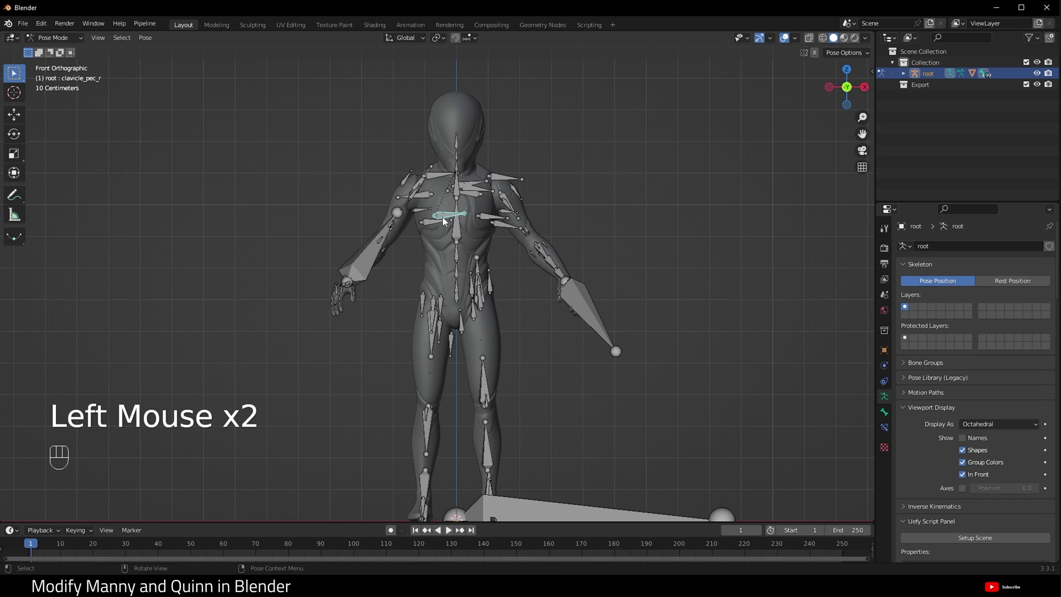
{"action": "left_click", "coordinate": [494, 222]}
{"action": "key", "text": "s"}
{"action": "left_click", "coordinate": [487, 219]}
{"action": "left_click", "coordinate": [437, 227]}
{"action": "left_click", "coordinate": [506, 226]}
{"action": "key", "text": "s"}
{"action": "left_click", "coordinate": [418, 210]}
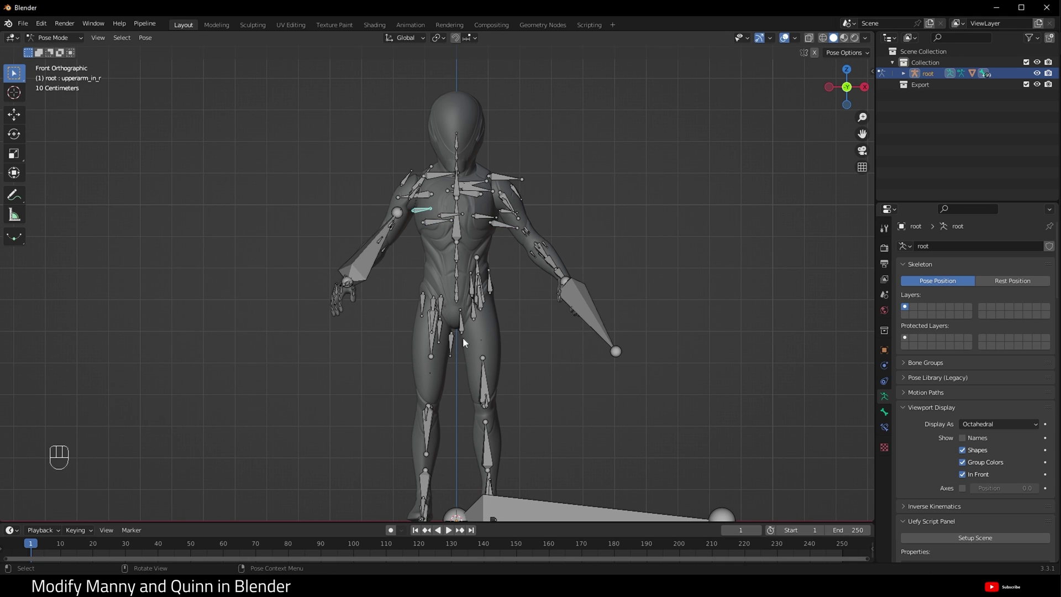
Step: Resize the thigh bone along the X axis
{"action": "left_click", "coordinate": [435, 345]}
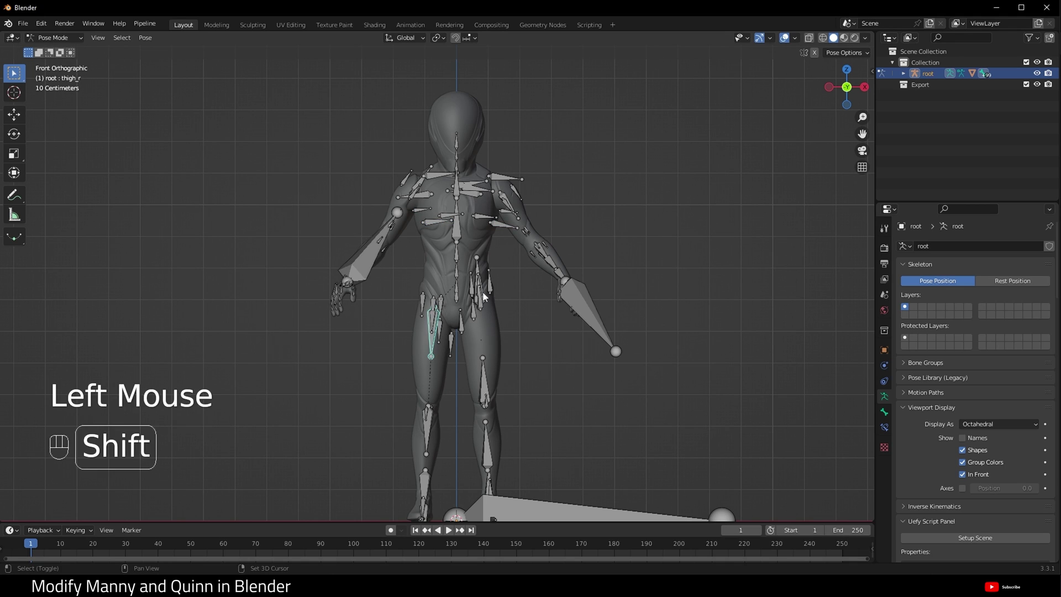
{"action": "left_click", "coordinate": [487, 297]}
{"action": "key", "text": "s"}
{"action": "key", "text": "x"}
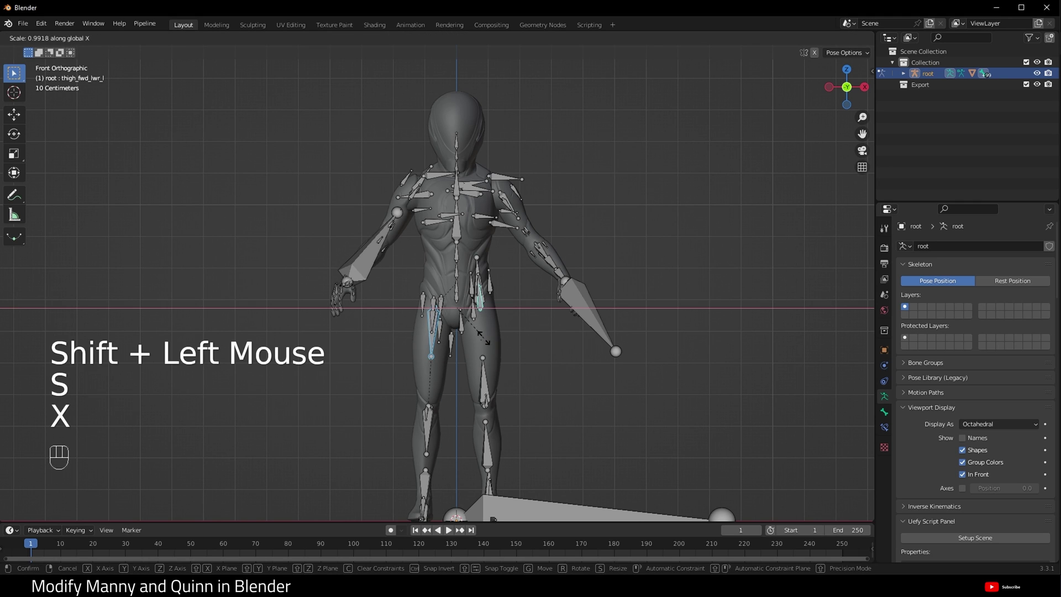
{"action": "left_click", "coordinate": [486, 341]}
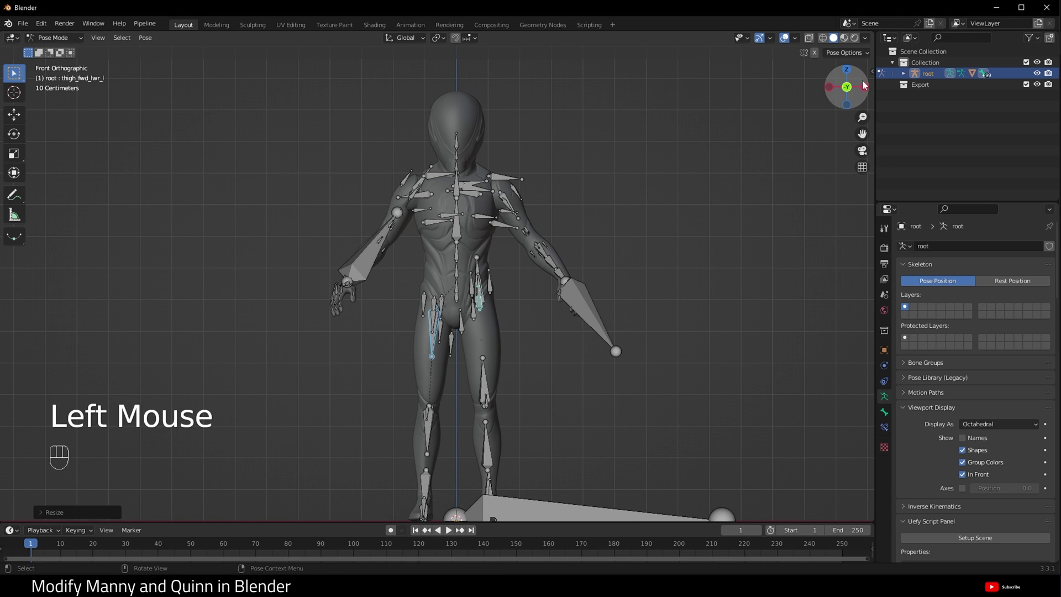
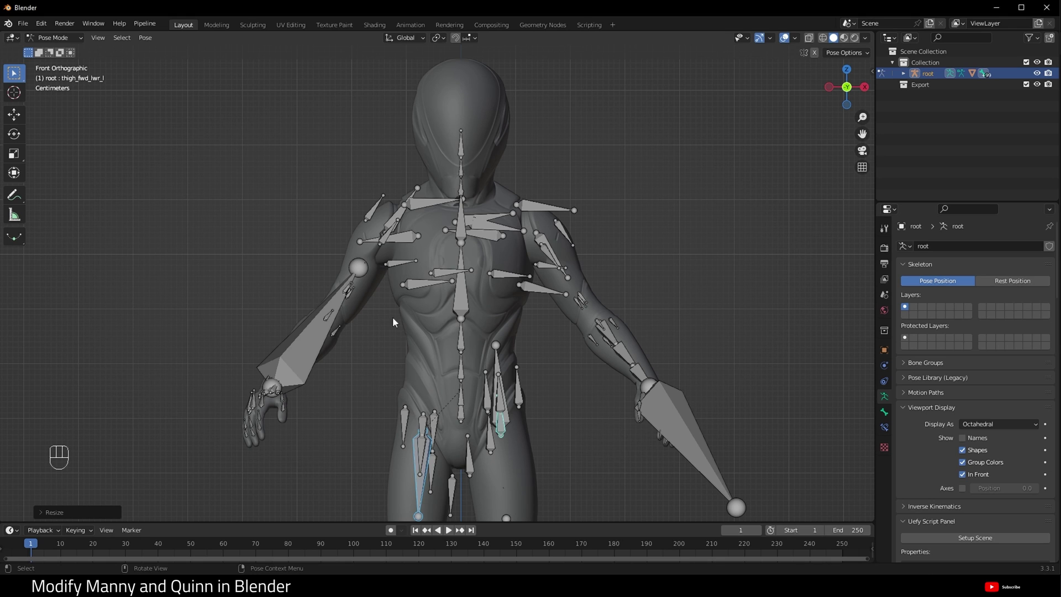
Step: Resize the upper spine (spine_04) and lower spine (spine_02) bones
{"action": "left_click", "coordinate": [471, 304]}
{"action": "key", "text": "s"}
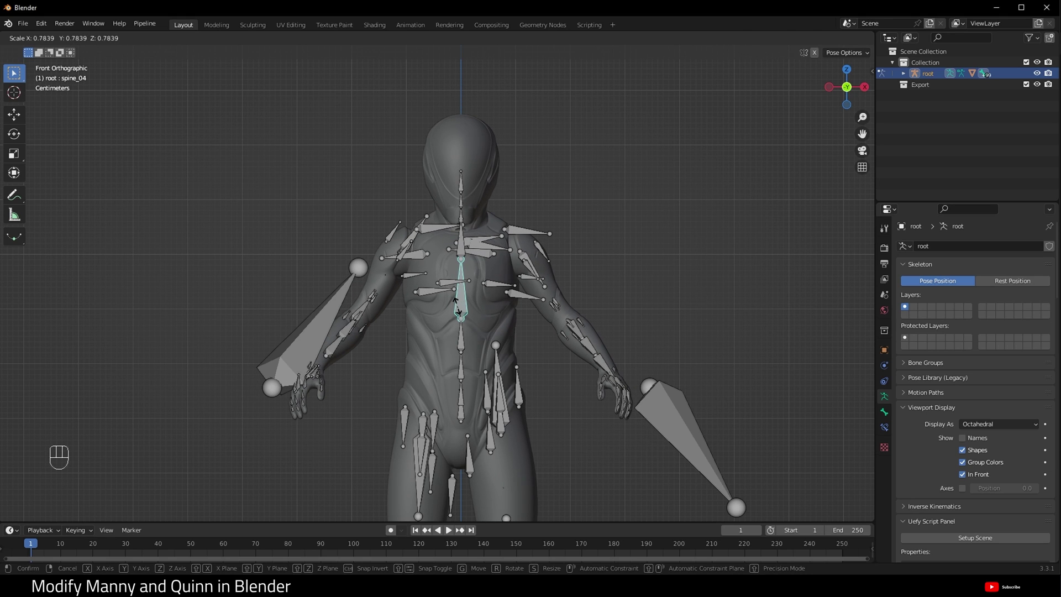
{"action": "left_click", "coordinate": [461, 309]}
{"action": "left_click", "coordinate": [464, 347]}
{"action": "key", "text": "s"}
{"action": "left_click", "coordinate": [464, 371]}
{"action": "key", "text": "s"}
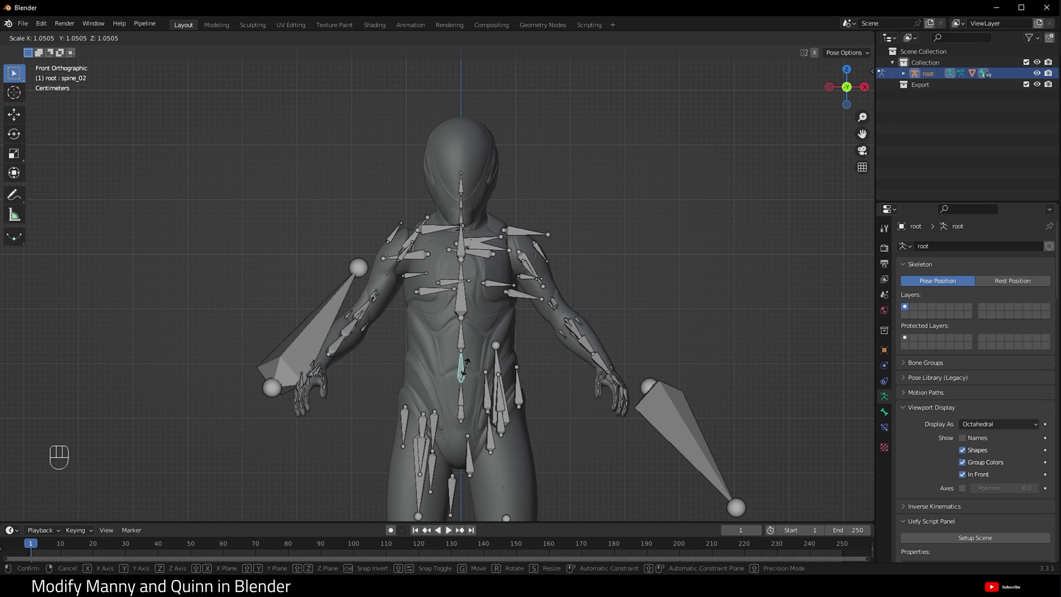
{"action": "left_click", "coordinate": [470, 369]}
Step: Select the head bone and begin another resize
{"action": "scroll", "scroll_direction": "down", "scroll_amount": 3}
{"action": "scroll", "scroll_direction": "up", "scroll_amount": 3}
{"action": "double_click", "coordinate": [455, 230]}
{"action": "key", "text": "s"}
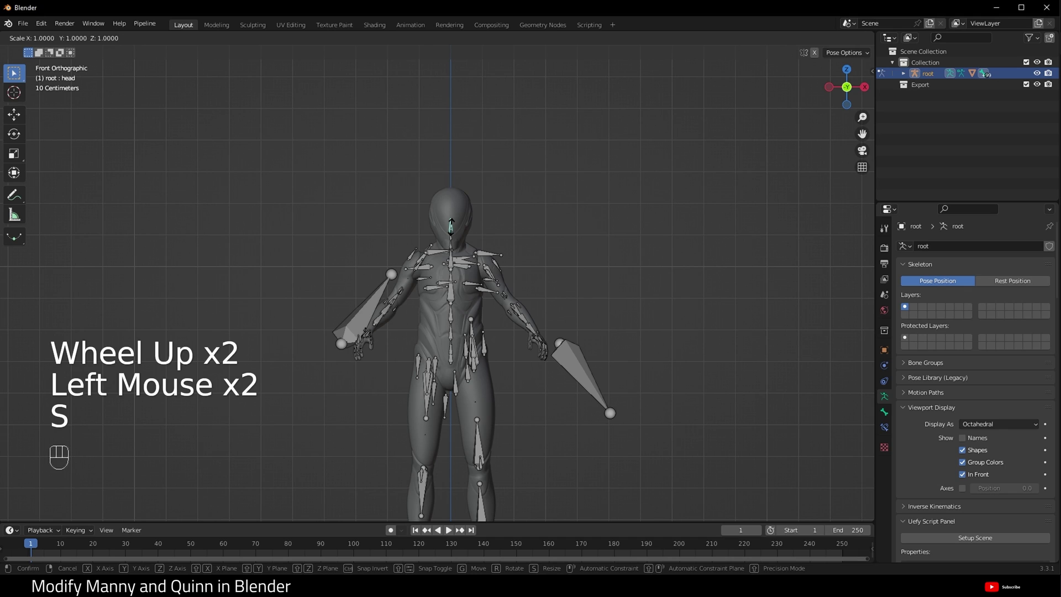
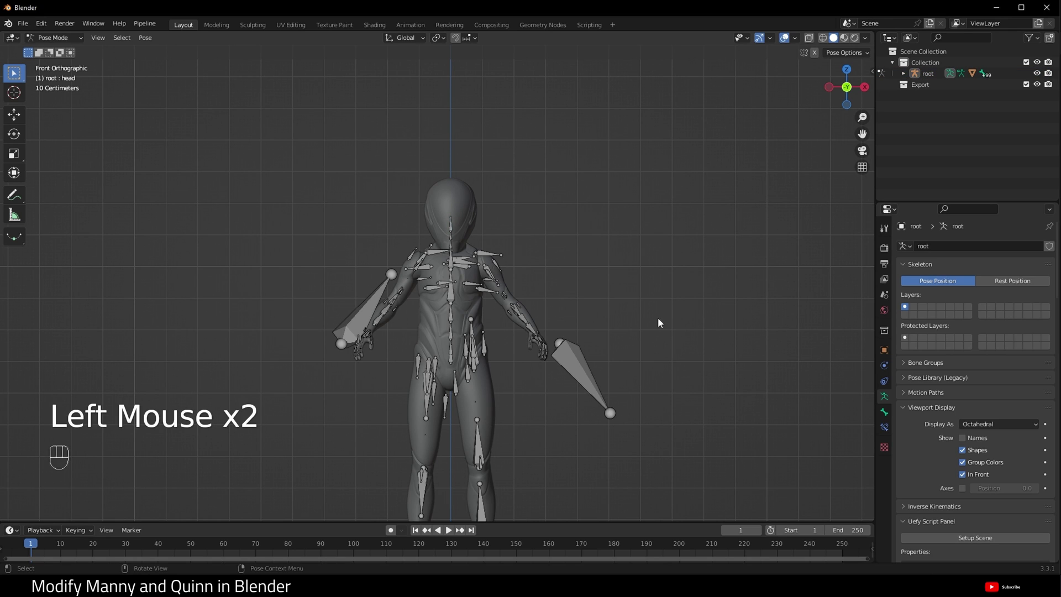
Step: In Object Mode, apply the Armature modifier on SKM_Manny.001
{"action": "left_click", "coordinate": [67, 37]}
{"action": "left_click", "coordinate": [66, 45]}
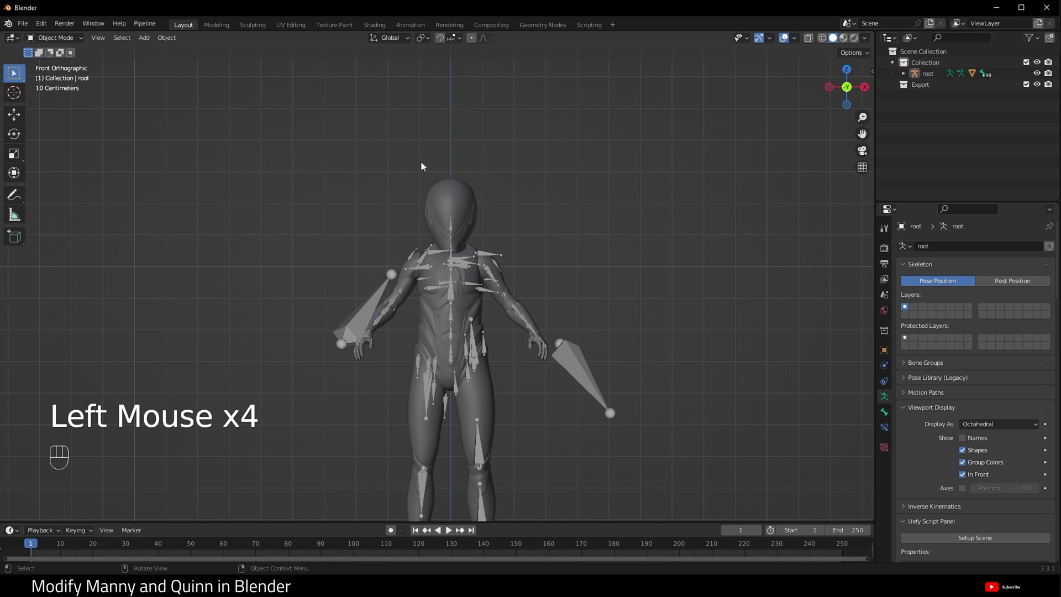
{"action": "left_click", "coordinate": [469, 212]}
{"action": "left_click", "coordinate": [911, 76]}
{"action": "left_click", "coordinate": [890, 369]}
{"action": "left_click_drag", "start_coordinate": [979, 250], "coordinate": [931, 247]}
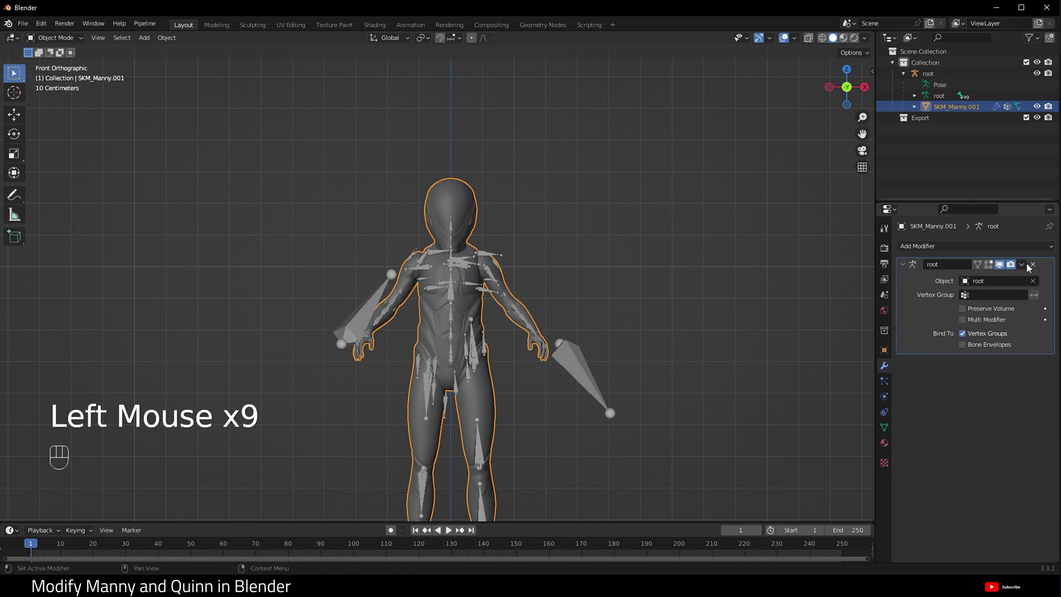
{"action": "left_click_drag", "start_coordinate": [1028, 269], "coordinate": [993, 283]}
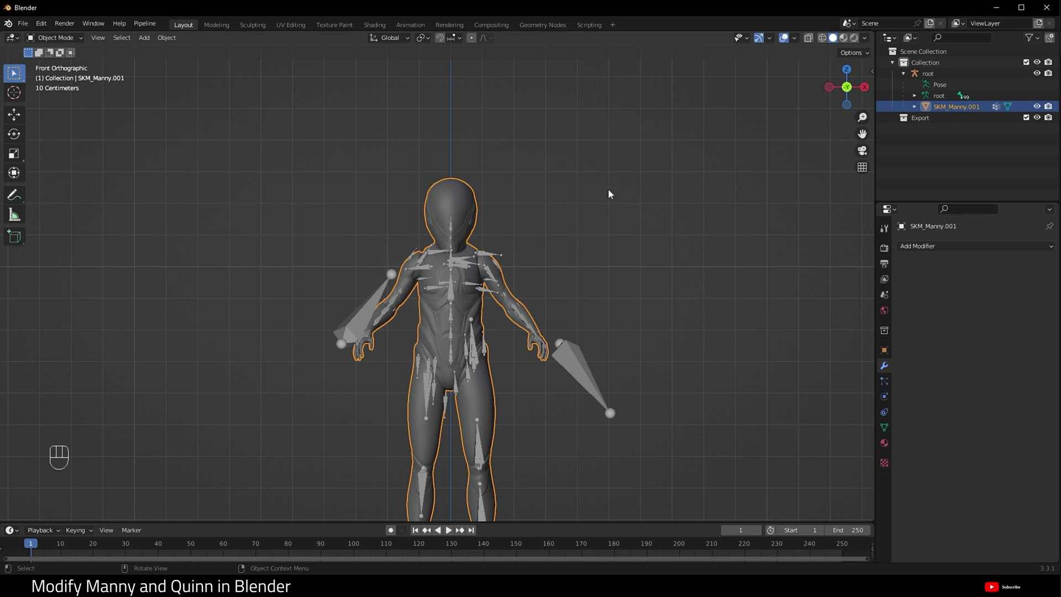
Step: Apply the root armature's pose as rest pose and select root
{"action": "left_click", "coordinate": [586, 375]}
{"action": "left_click_drag", "start_coordinate": [74, 41], "coordinate": [72, 82]}
{"action": "key", "text": "a"}
{"action": "left_click_drag", "start_coordinate": [151, 39], "coordinate": [290, 79]}
{"action": "left_click_drag", "start_coordinate": [58, 41], "coordinate": [62, 53]}
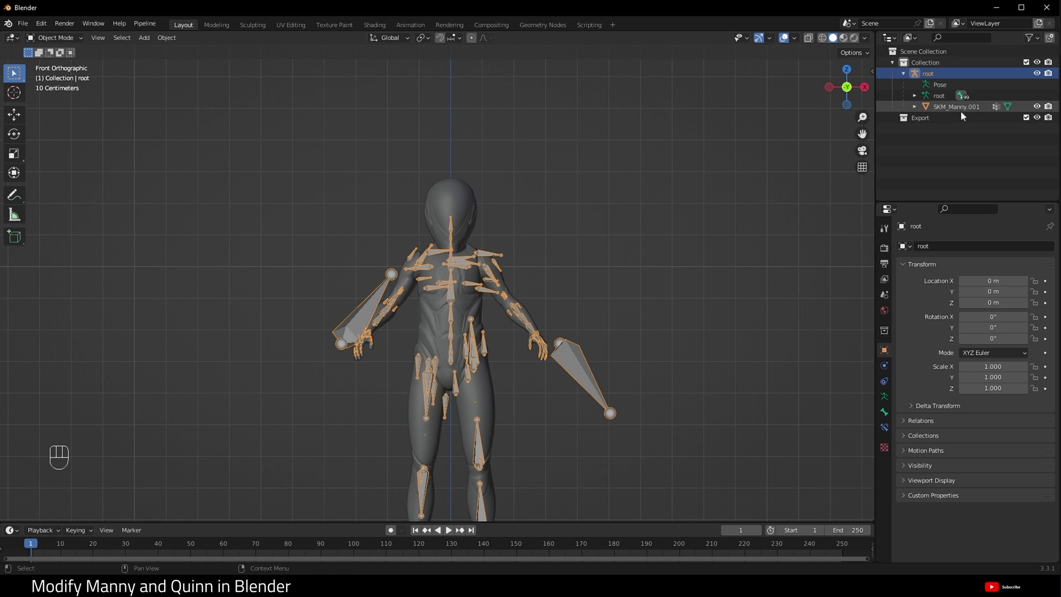
Step: Merge duplicate vertices, clear sharp edges in Edit Mode, then shade SKM_Manny.001 smooth
{"action": "left_click", "coordinate": [963, 113]}
{"action": "key", "text": "Tab"}
{"action": "left_click_drag", "start_coordinate": [205, 42], "coordinate": [335, 172]}
{"action": "left_click_drag", "start_coordinate": [208, 39], "coordinate": [322, 278]}
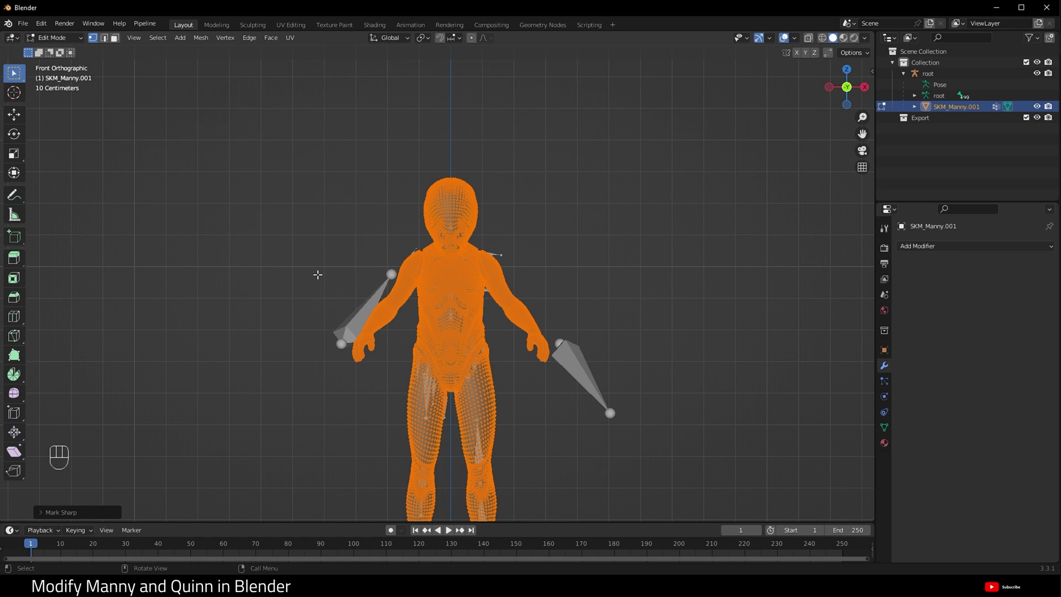
{"action": "left_click_drag", "start_coordinate": [72, 37], "coordinate": [74, 54]}
{"action": "right_click", "coordinate": [456, 209]}
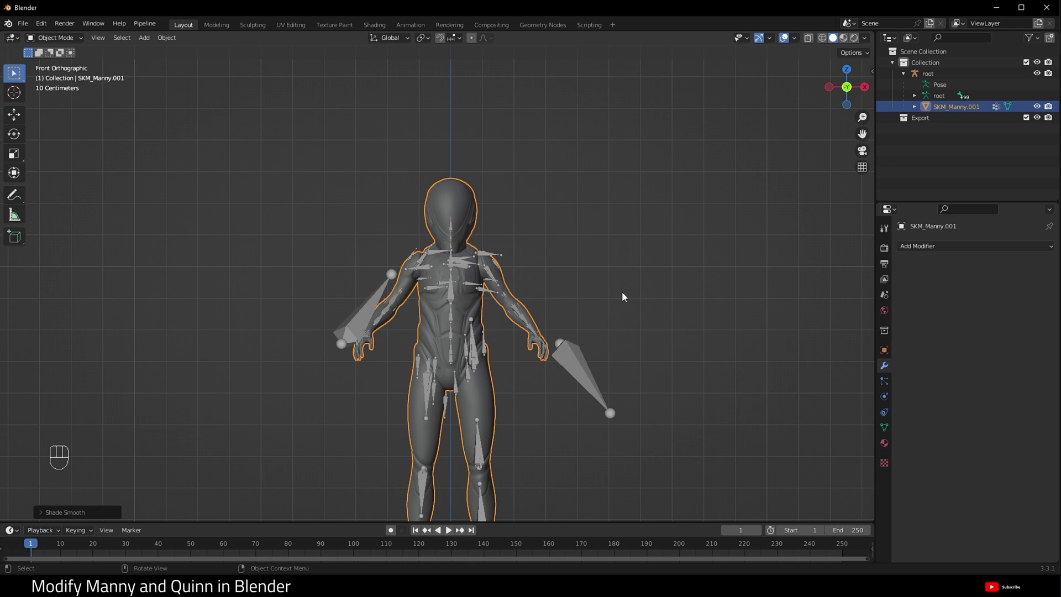
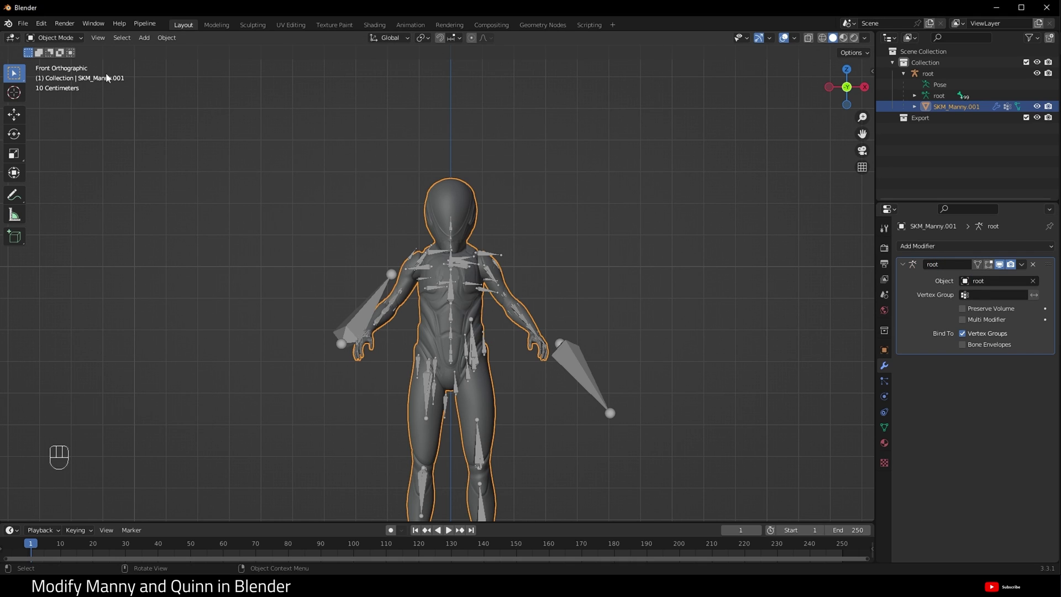
Step: Add an Armature modifier targeting root, then bring up File > Export > FBX
{"action": "left_click", "coordinate": [718, 194]}
{"action": "left_click", "coordinate": [577, 360]}
{"action": "left_click", "coordinate": [462, 201]}
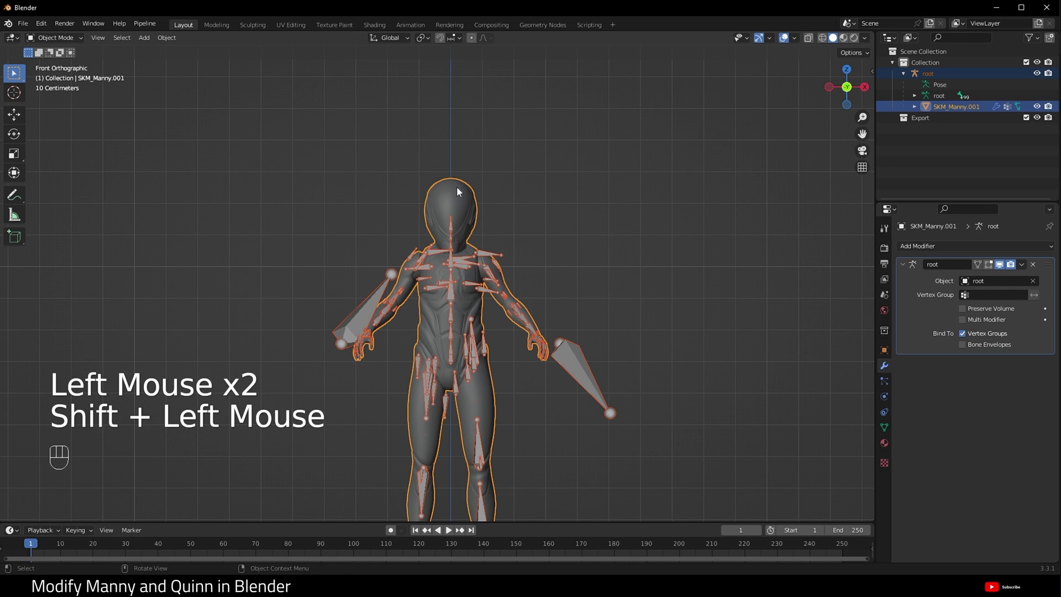
{"action": "left_click_drag", "start_coordinate": [26, 28], "coordinate": [182, 284]}
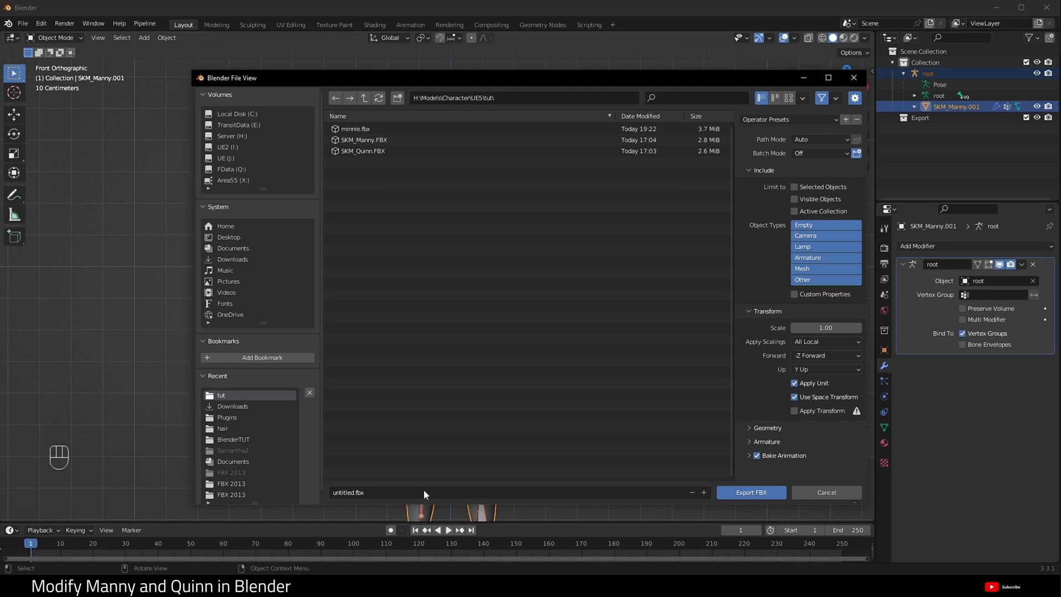